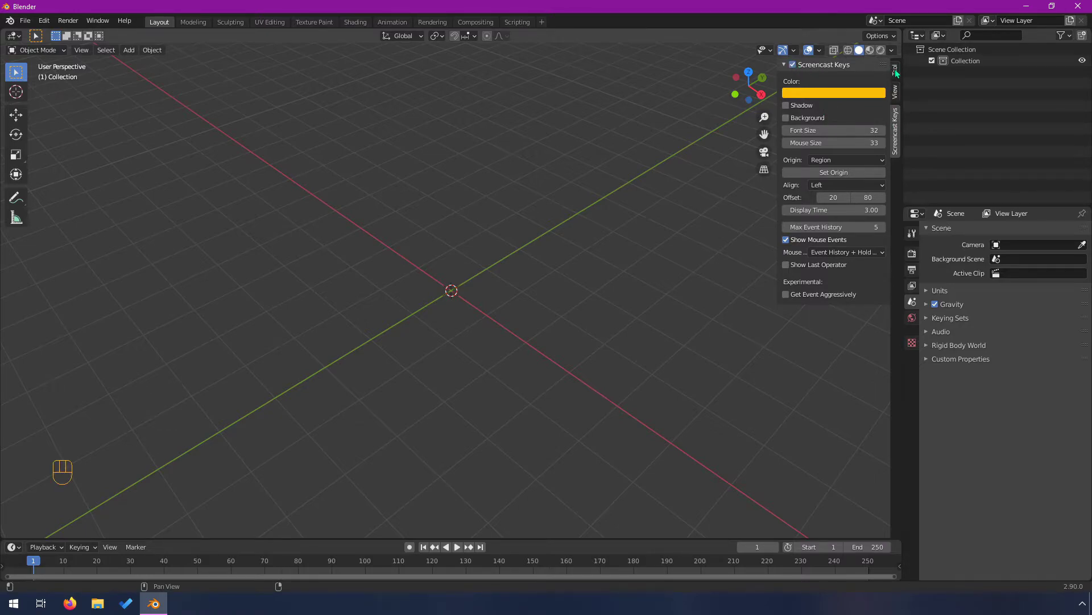
- Show the sidebar's Tool panel in place of the Screencast Keys settings
{"action": "left_click", "coordinate": [898, 68]}
{"action": "left_click_drag", "start_coordinate": [434, 378], "coordinate": [418, 368]}
{"action": "scroll", "scroll_direction": "up", "scroll_amount": 3}
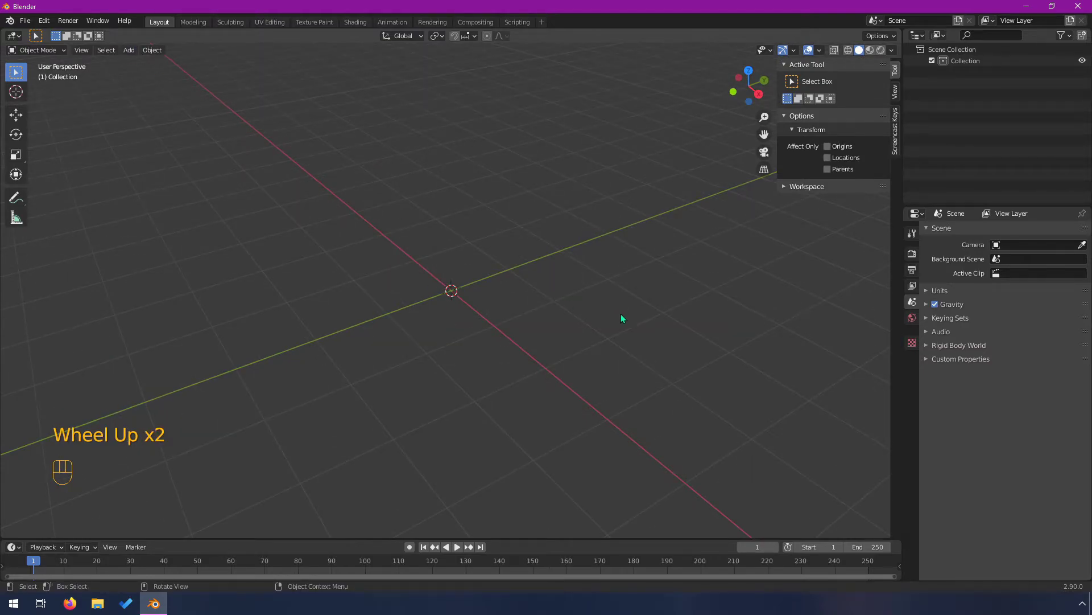
- Add a cube mesh via the Shift+A add menu and orbit to look at it
{"action": "key", "text": "shift+a"}
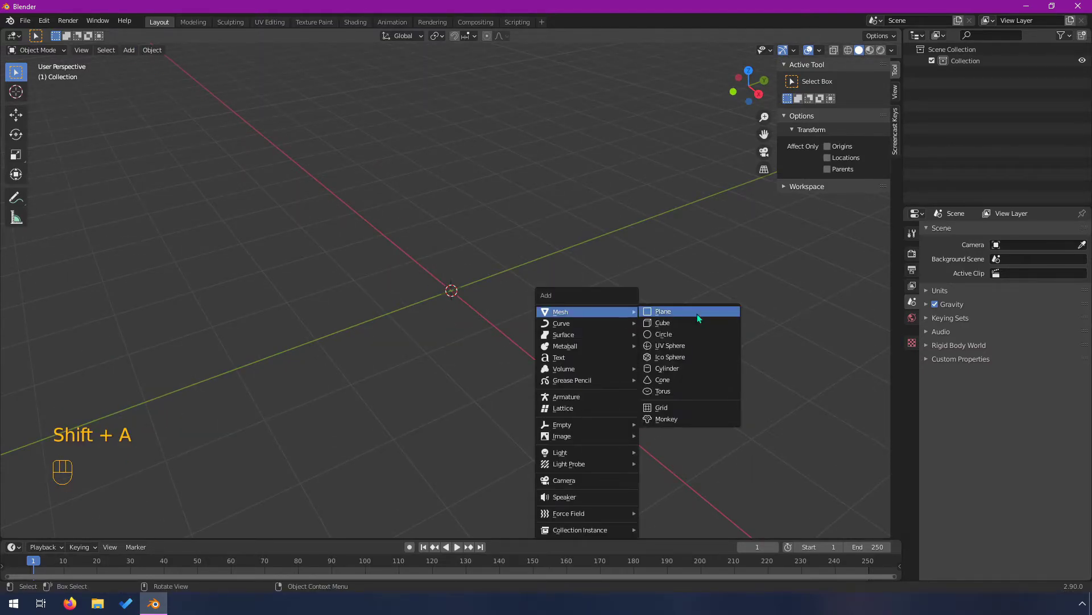
{"action": "key", "text": "shift+a"}
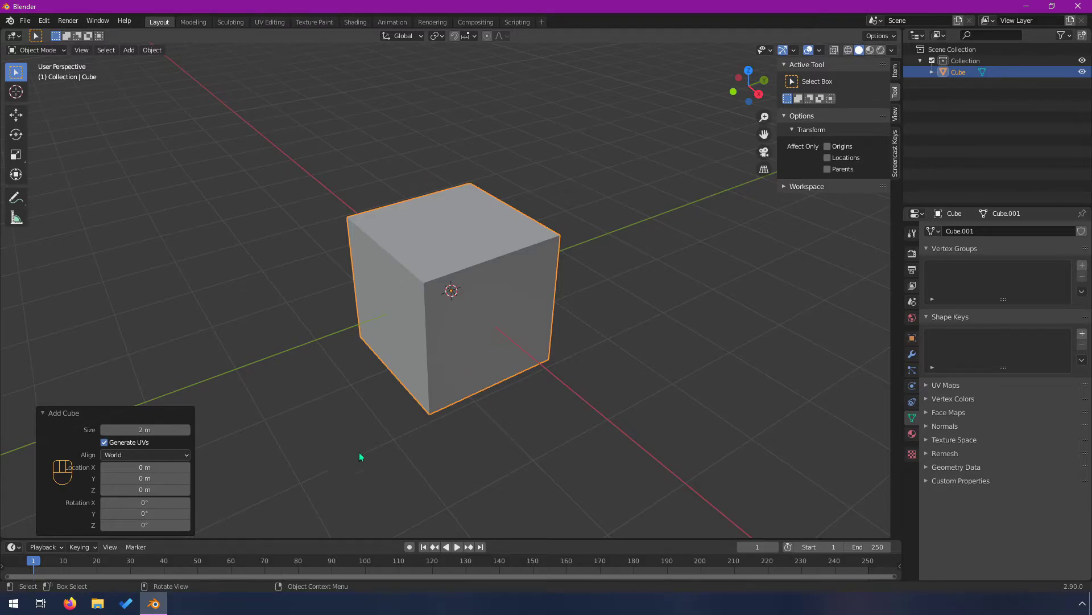
{"action": "left_click_drag", "start_coordinate": [436, 357], "coordinate": [452, 354]}
{"action": "middle_click", "coordinate": [488, 284]}
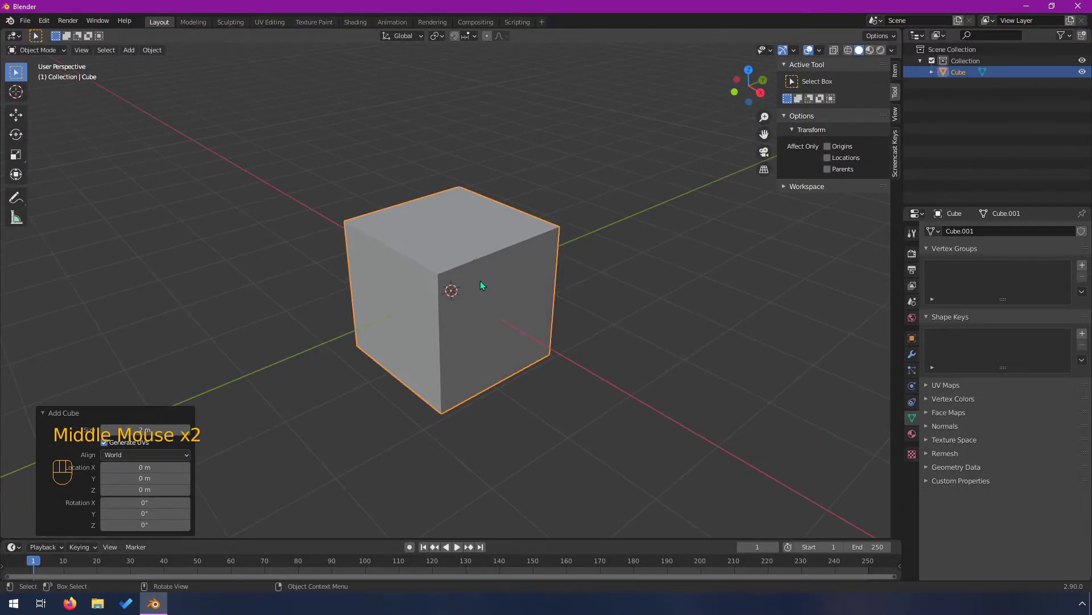
{"action": "left_click_drag", "start_coordinate": [487, 277], "coordinate": [485, 282]}
{"action": "key", "text": "Tab"}
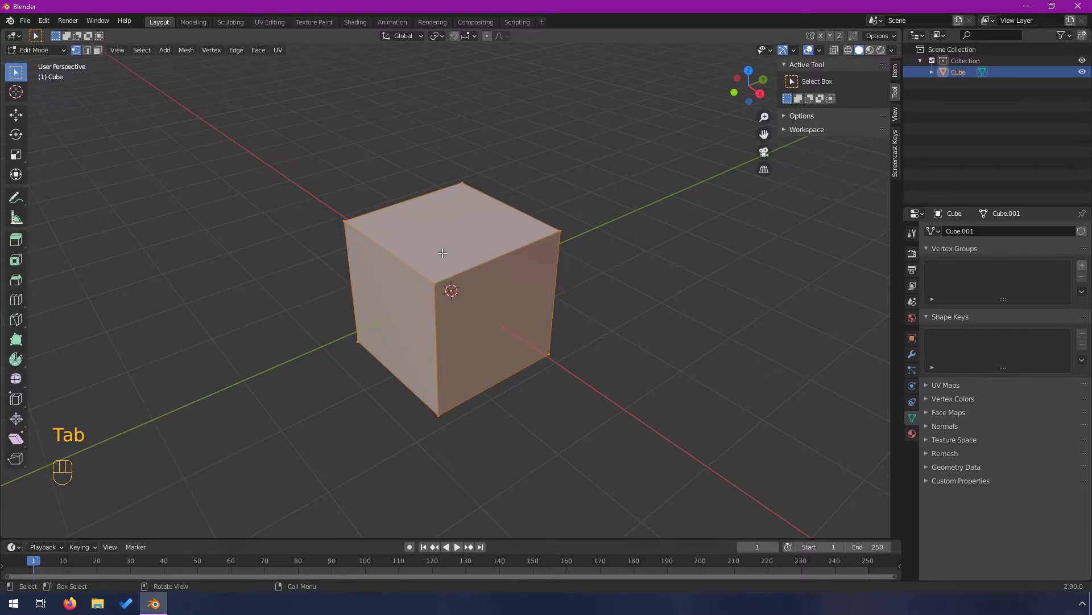
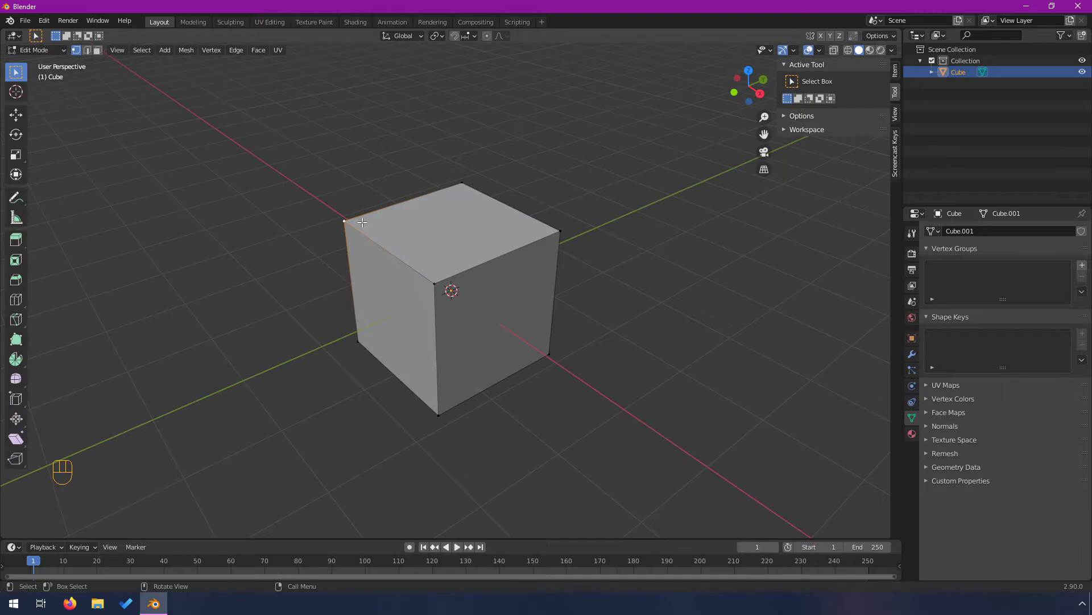
{"action": "left_click", "coordinate": [95, 49]}
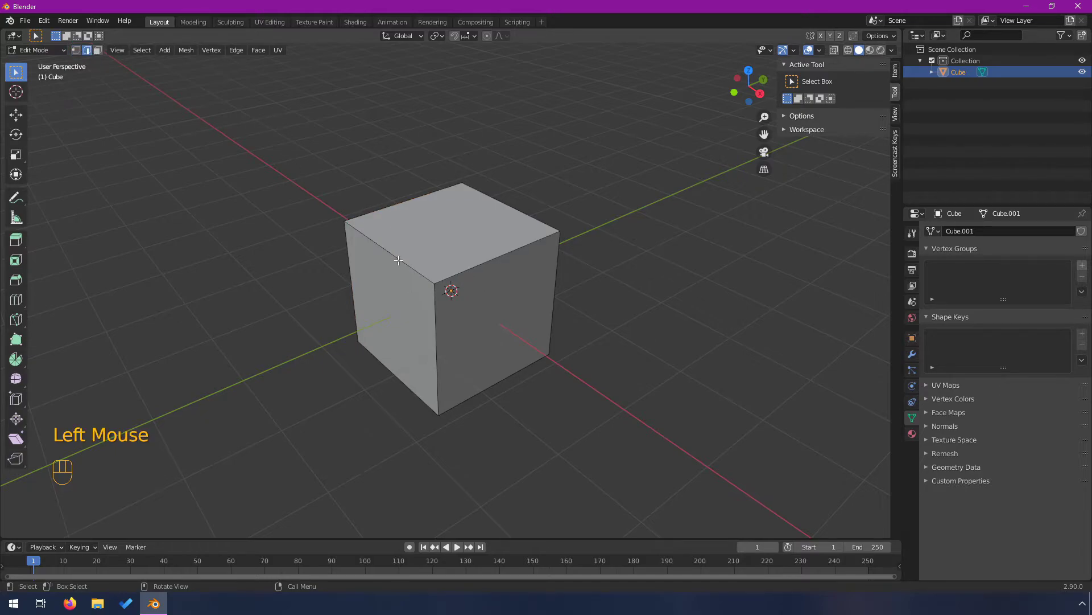
{"action": "left_click", "coordinate": [398, 258]}
{"action": "key", "text": "g"}
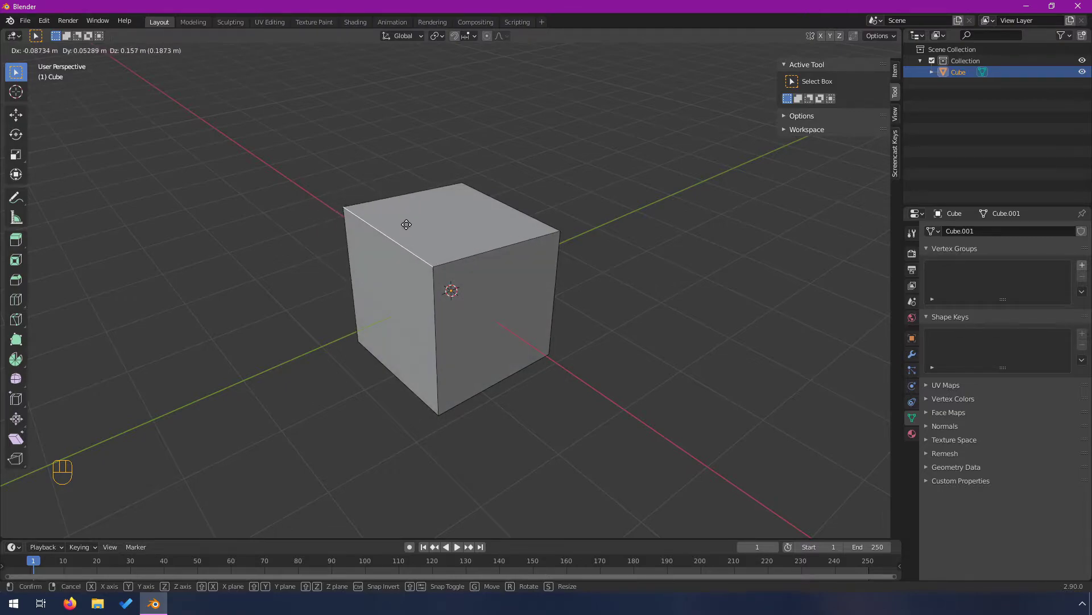
{"action": "left_click", "coordinate": [102, 53]}
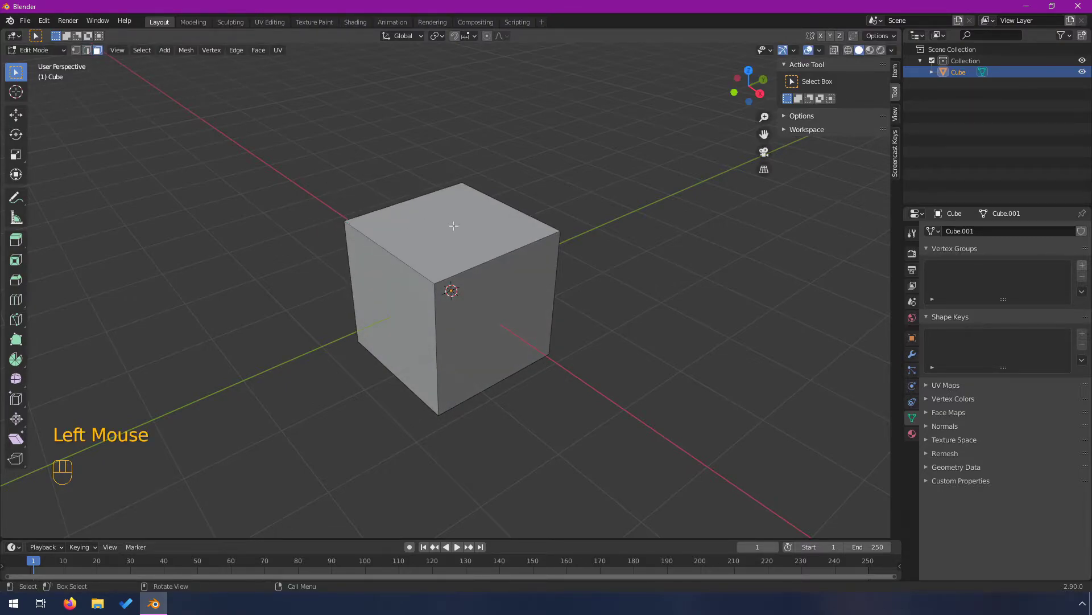
{"action": "left_click", "coordinate": [453, 223]}
{"action": "key", "text": "g"}
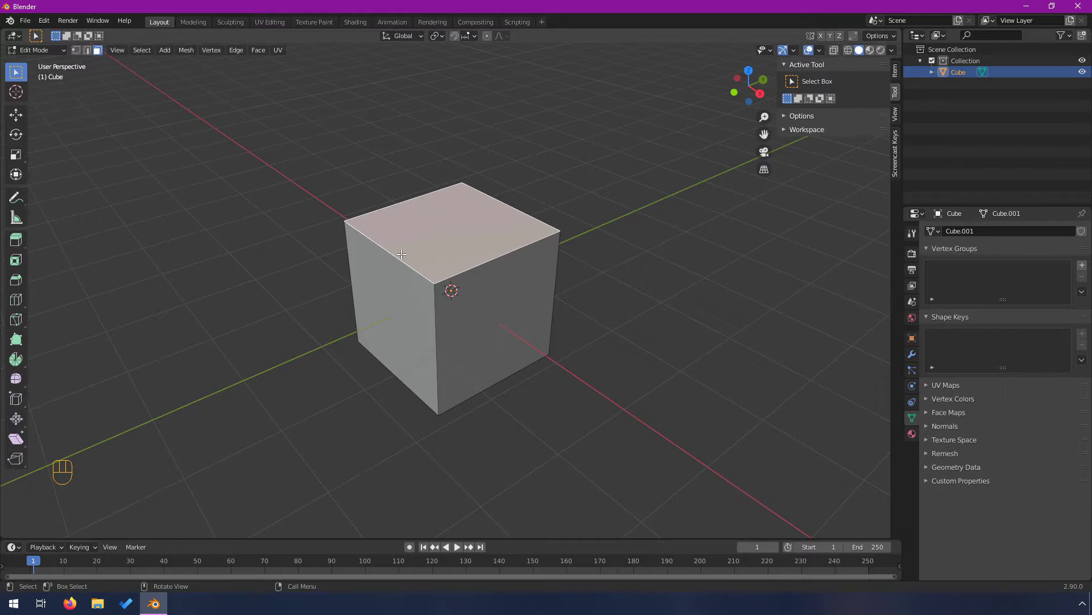
{"action": "key", "text": "1"}
{"action": "key", "text": "2"}
{"action": "key", "text": "3"}
{"action": "key", "text": "1"}
{"action": "key", "text": "2"}
{"action": "key", "text": "3"}
{"action": "key", "text": "1"}
{"action": "key", "text": "2"}
{"action": "key", "text": "3"}
{"action": "key", "text": "3"}
{"action": "key", "text": "1"}
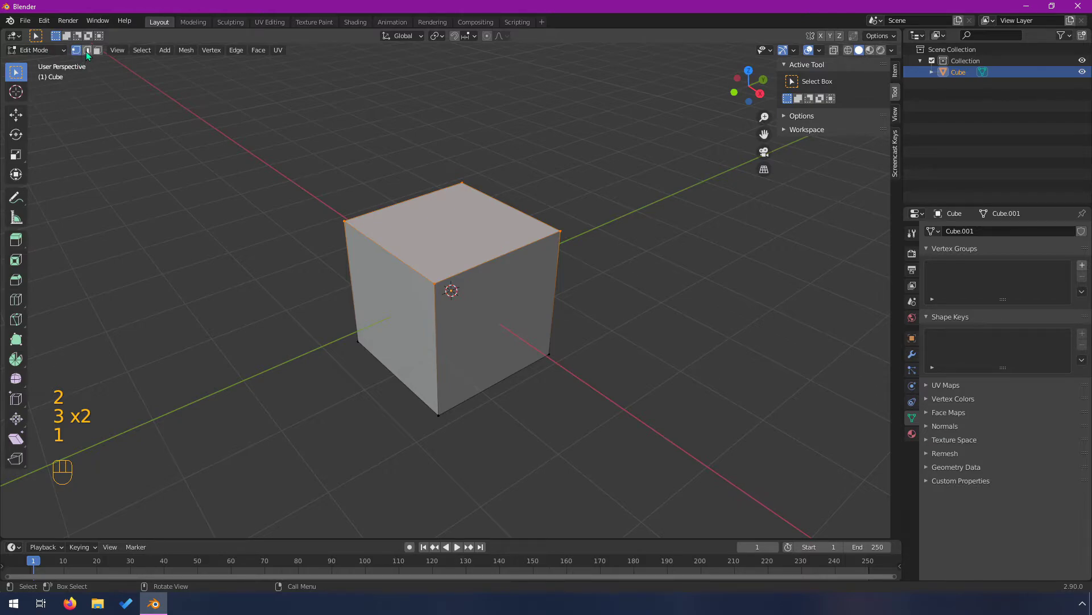
- Select only the cube's top face in Face select mode
{"action": "left_click", "coordinate": [91, 49]}
{"action": "left_click", "coordinate": [78, 50]}
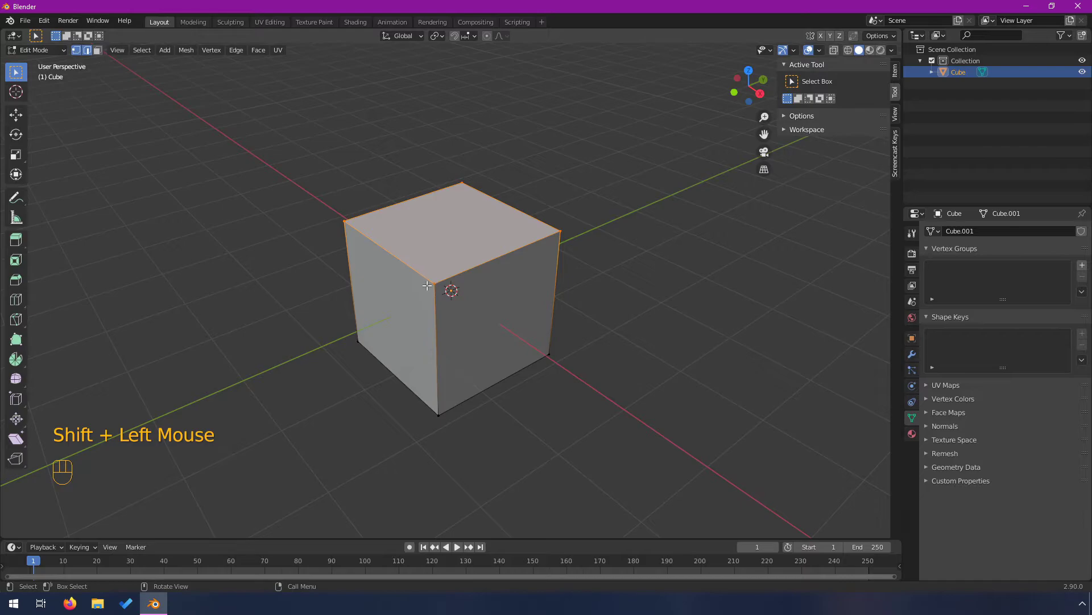
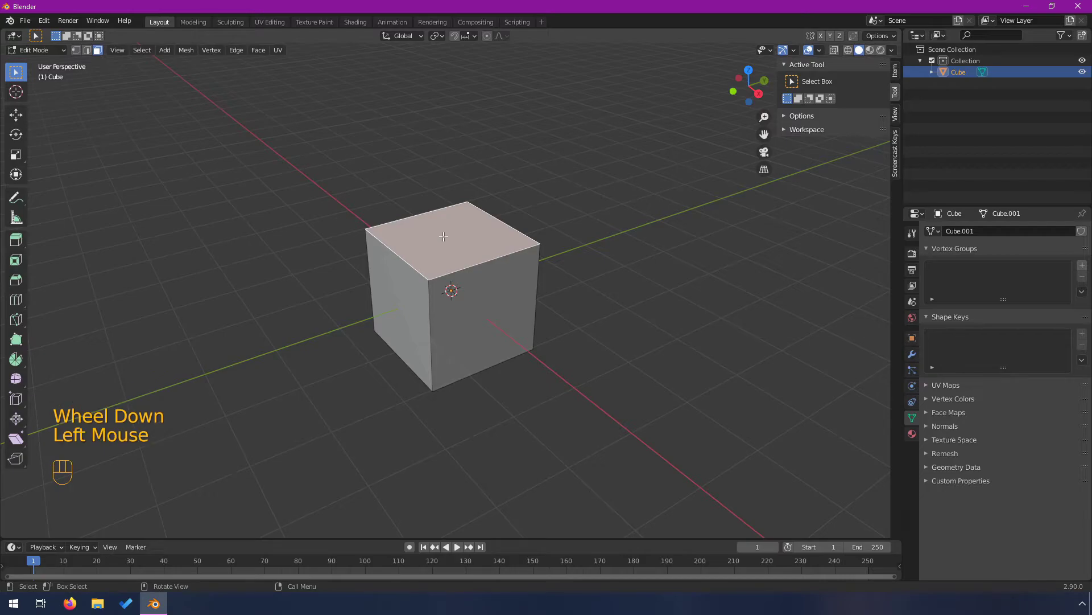
- Extrude the cube's top face upward into a raised second block and a side block
{"action": "key", "text": "e"}
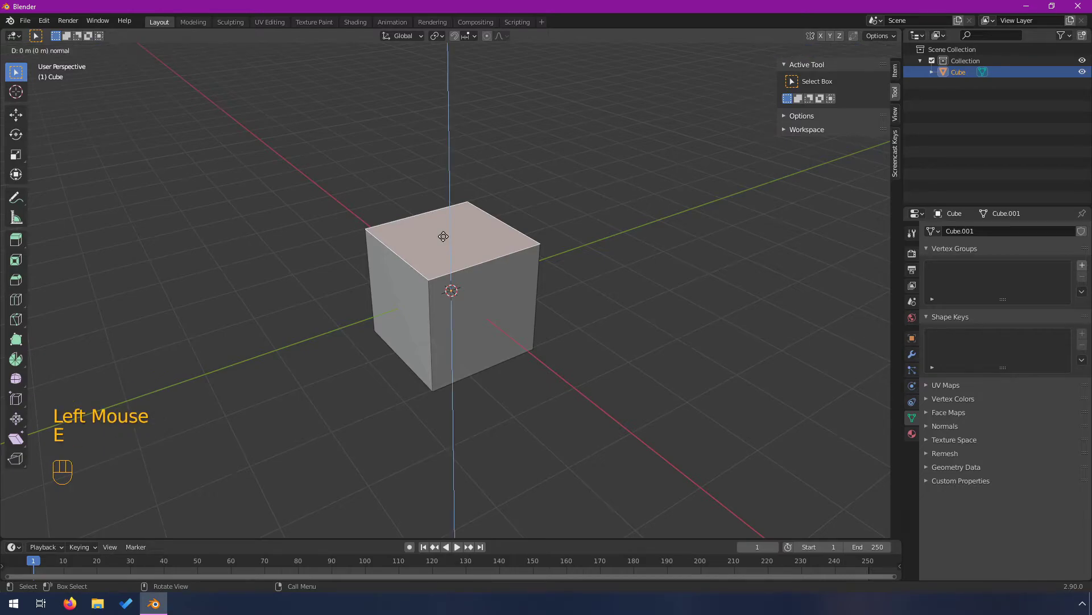
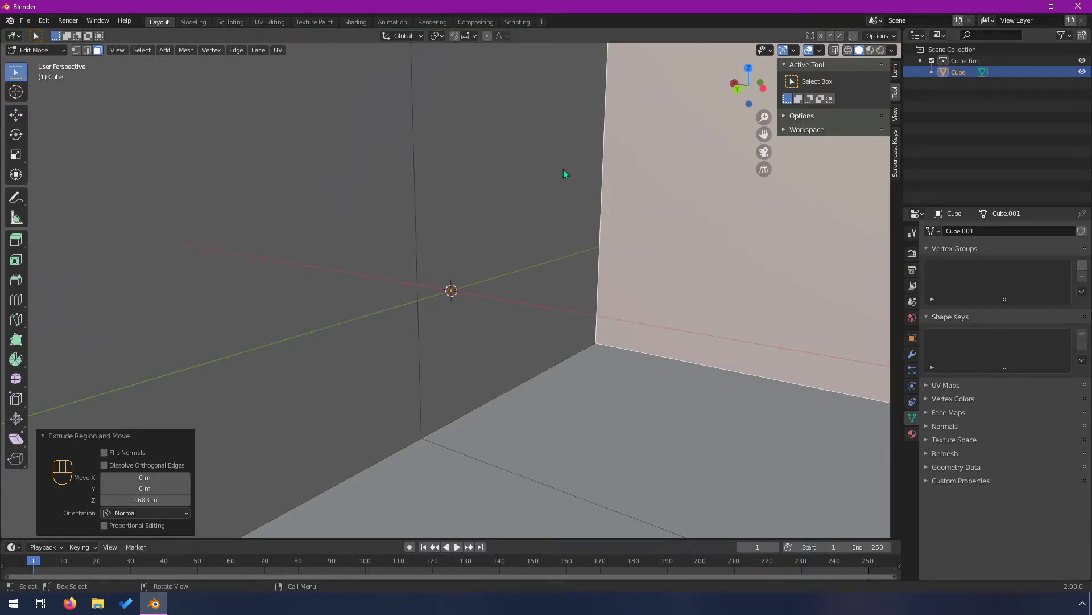
{"action": "scroll", "scroll_direction": "down", "scroll_amount": 3}
{"action": "left_click_drag", "start_coordinate": [332, 252], "coordinate": [282, 243]}
{"action": "scroll", "scroll_direction": "down", "scroll_amount": 3}
{"action": "left_click_drag", "start_coordinate": [631, 293], "coordinate": [450, 298]}
{"action": "scroll", "scroll_direction": "down", "scroll_amount": 3}
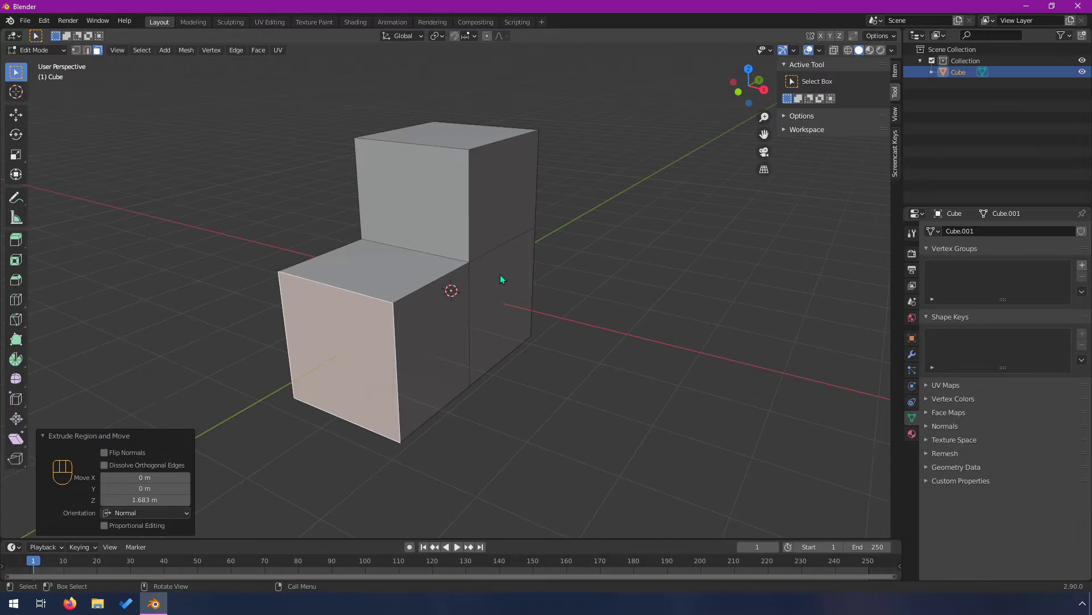
{"action": "left_click_drag", "start_coordinate": [513, 280], "coordinate": [473, 281]}
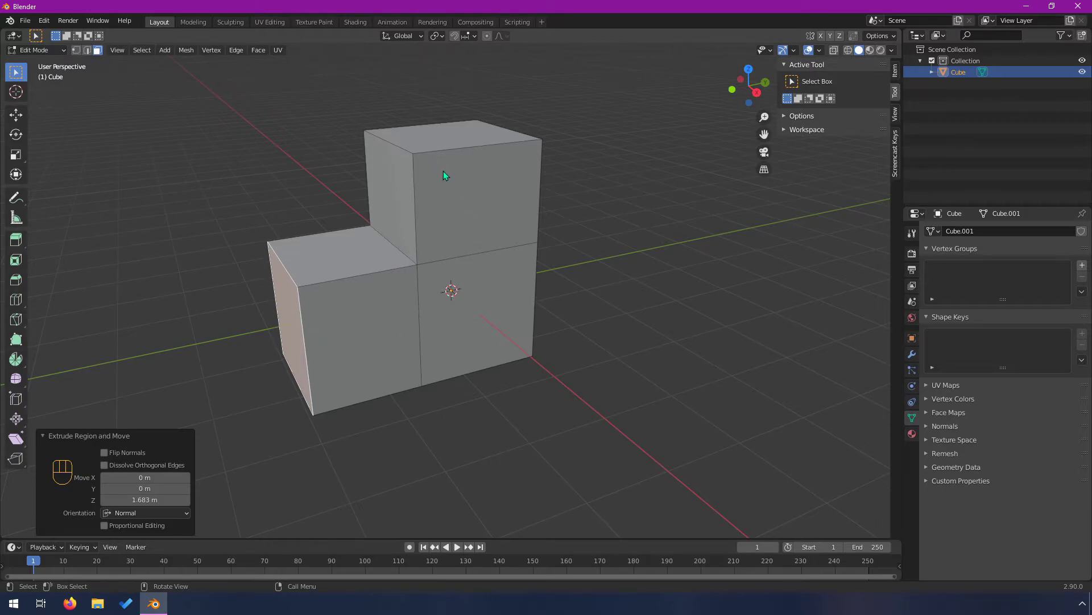
{"action": "left_click_drag", "start_coordinate": [404, 318], "coordinate": [410, 300]}
- Orbit around the stacked blocks and select the upper block's top face
{"action": "scroll", "scroll_direction": "up", "scroll_amount": 3}
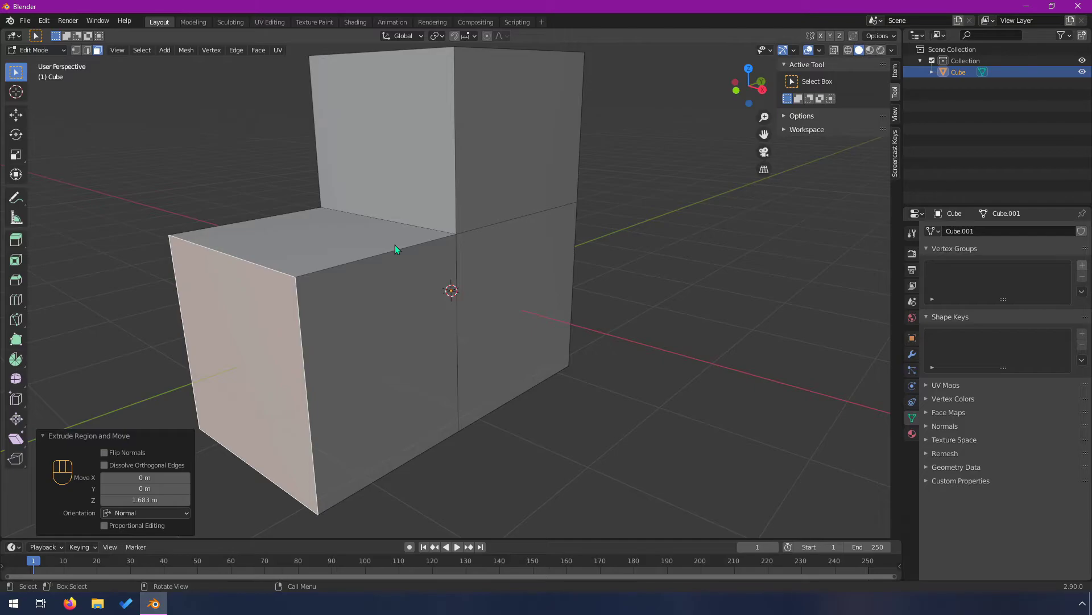
{"action": "left_click_drag", "start_coordinate": [518, 252], "coordinate": [516, 223]}
{"action": "left_click_drag", "start_coordinate": [476, 274], "coordinate": [361, 299]}
{"action": "scroll", "scroll_direction": "down", "scroll_amount": 3}
{"action": "scroll", "scroll_direction": "down", "scroll_amount": 3}
{"action": "left_click_drag", "start_coordinate": [456, 296], "coordinate": [461, 308]}
{"action": "left_click_drag", "start_coordinate": [408, 325], "coordinate": [458, 301]}
{"action": "left_click_drag", "start_coordinate": [505, 302], "coordinate": [477, 173]}
{"action": "left_click", "coordinate": [454, 200]}
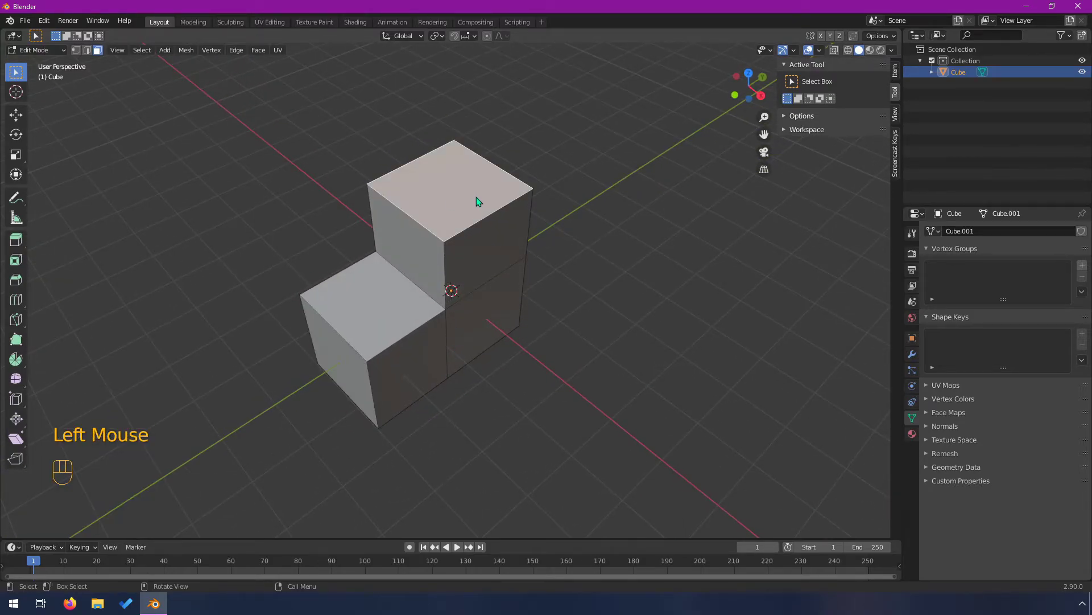
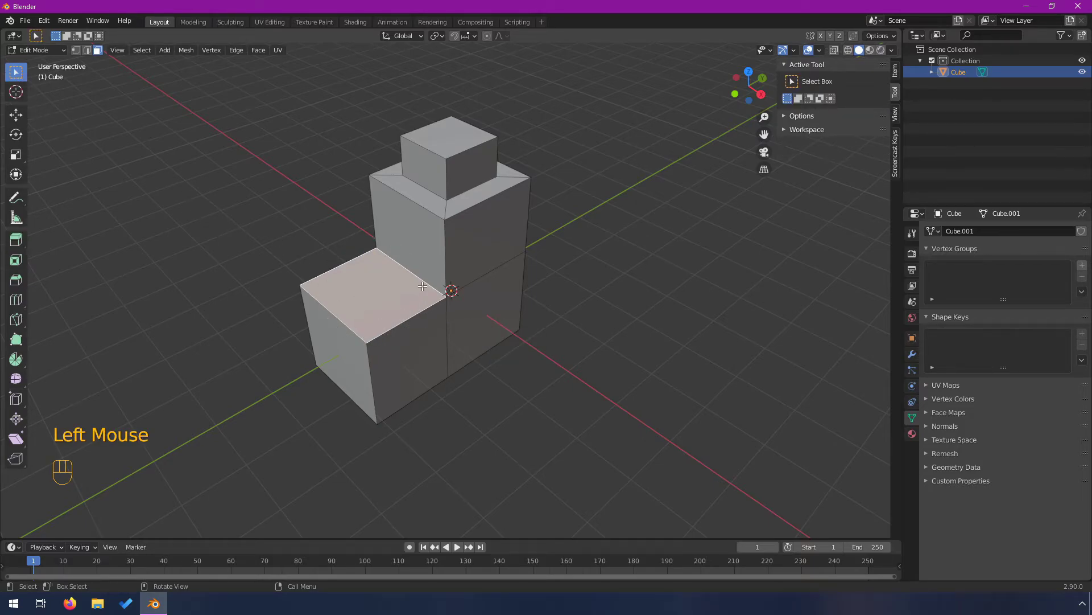
- Try moving and extruding the side block's top face, then undo those changes
{"action": "key", "text": "g"}
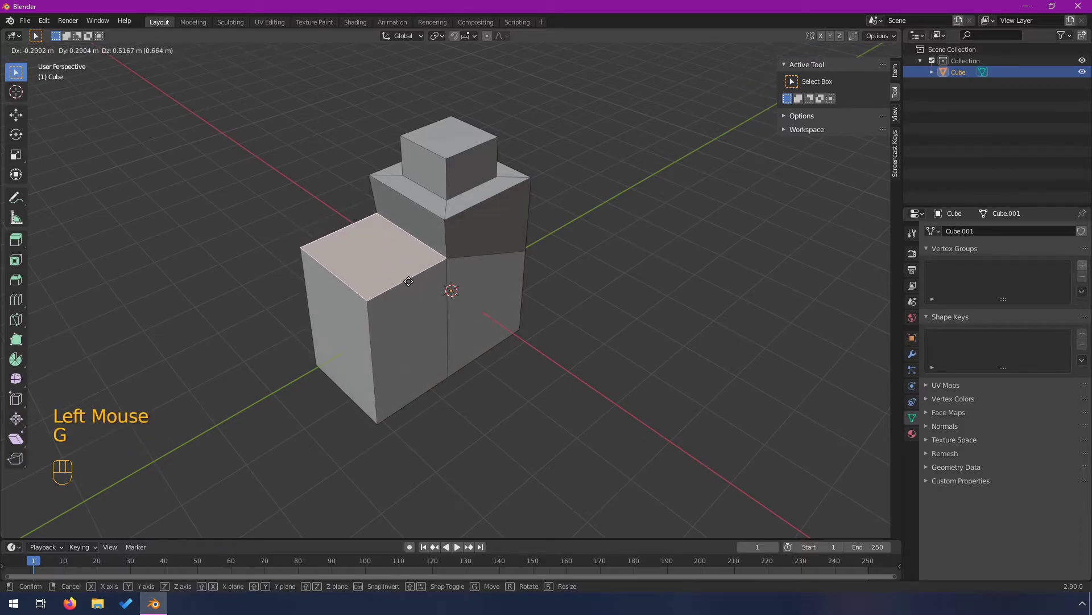
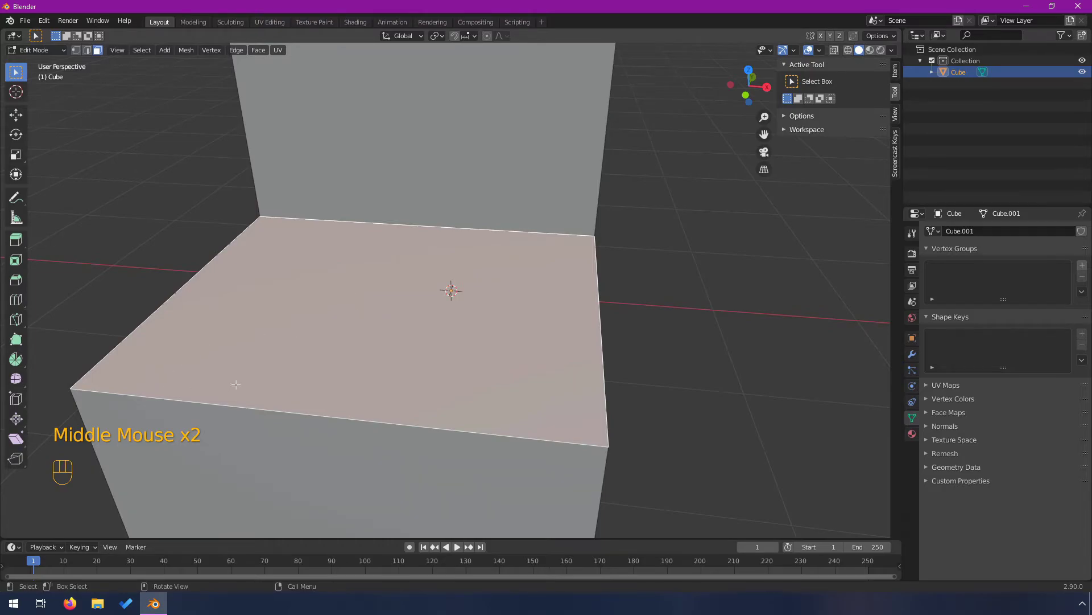
{"action": "scroll", "scroll_direction": "down", "scroll_amount": 3}
{"action": "middle_click", "coordinate": [550, 335]}
{"action": "scroll", "scroll_direction": "down", "scroll_amount": 3}
{"action": "key", "text": "e"}
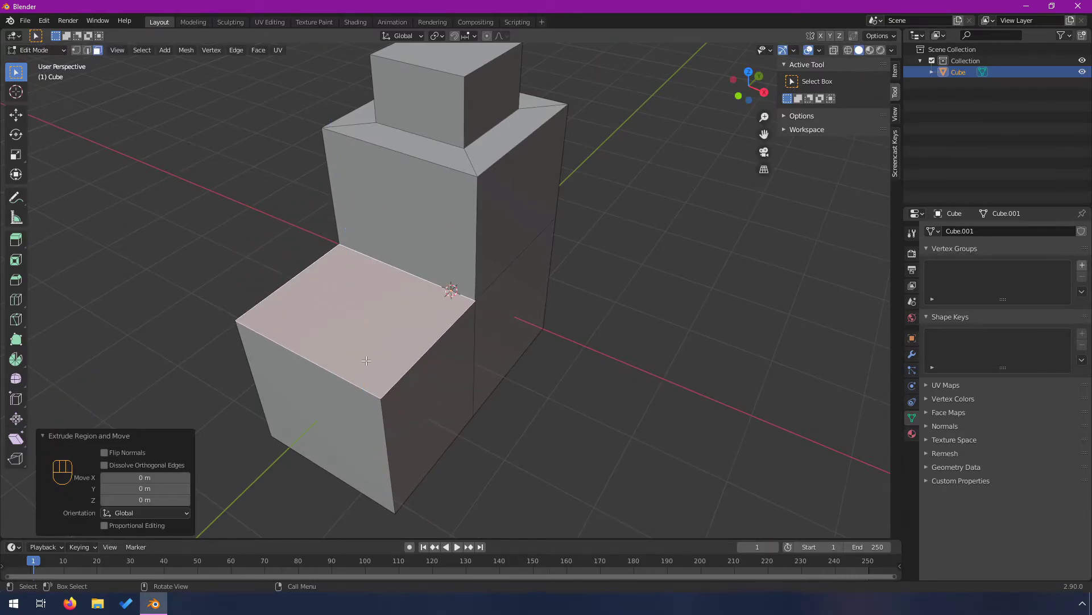
{"action": "key", "text": "g"}
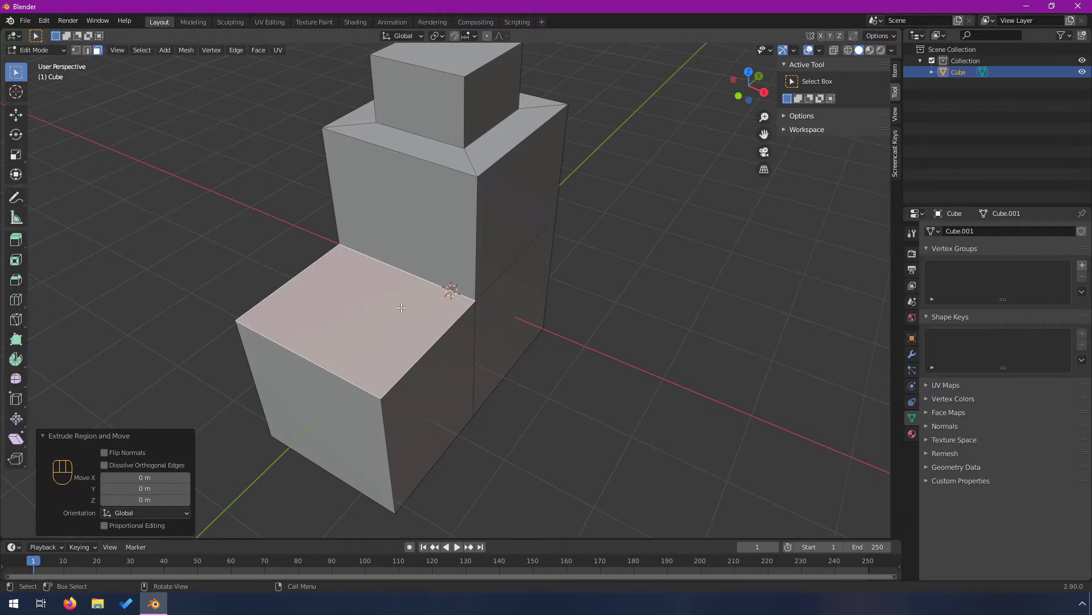
{"action": "key", "text": "g"}
{"action": "key", "text": "ctrl+z"}
{"action": "key", "text": "ctrl+z"}
{"action": "key", "text": "ctrl+z"}
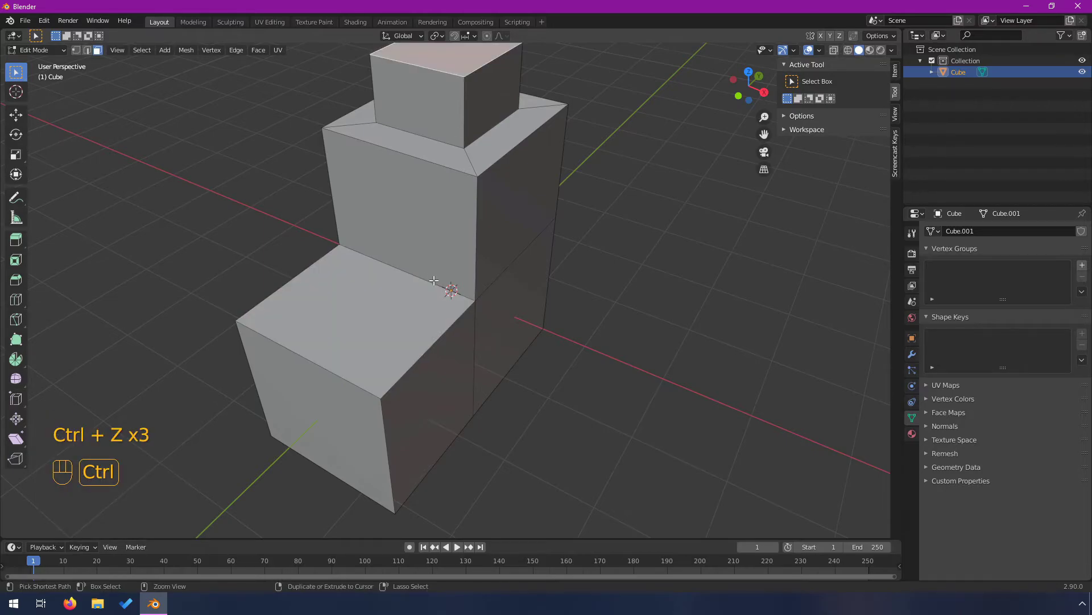
- Select the lowest step's top face and inset it with a thin border
{"action": "left_click_drag", "start_coordinate": [392, 351], "coordinate": [387, 344]}
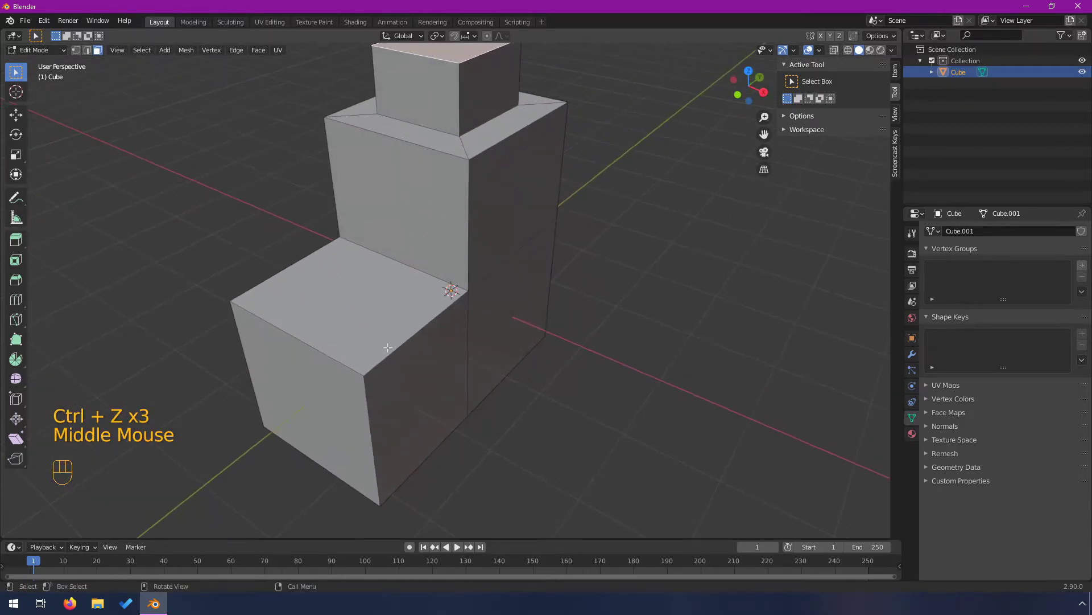
{"action": "scroll", "scroll_direction": "down", "scroll_amount": 3}
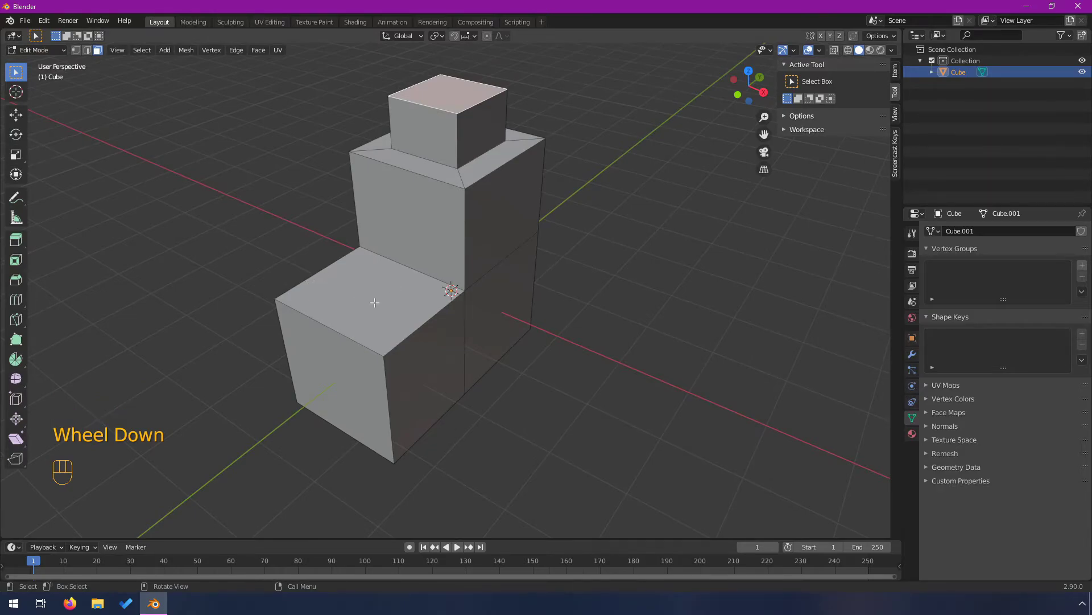
{"action": "scroll", "scroll_direction": "down", "scroll_amount": 3}
{"action": "left_click", "coordinate": [380, 297]}
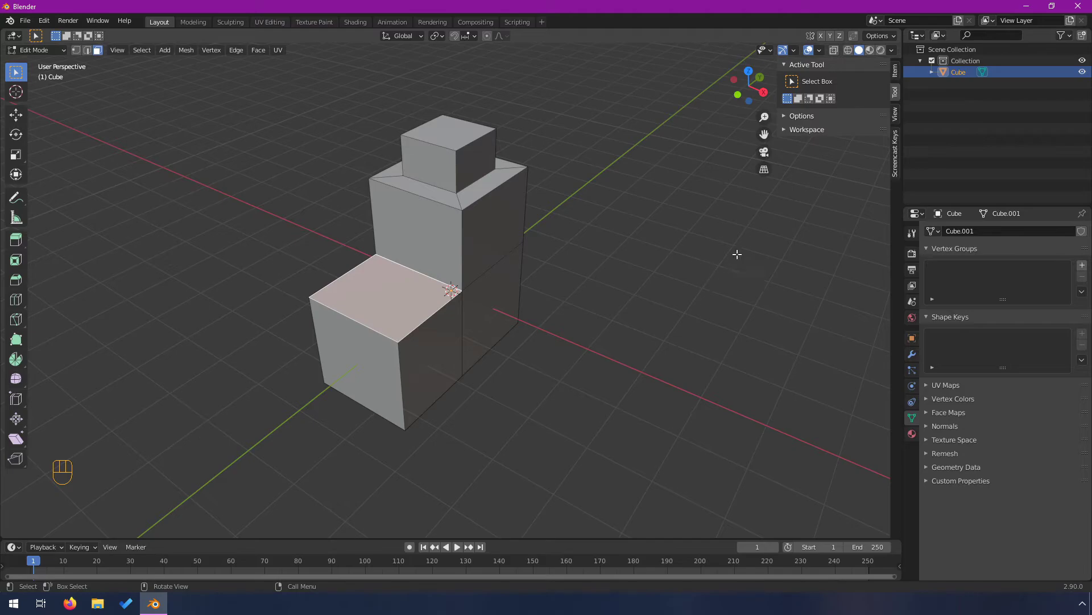
{"action": "key", "text": "i"}
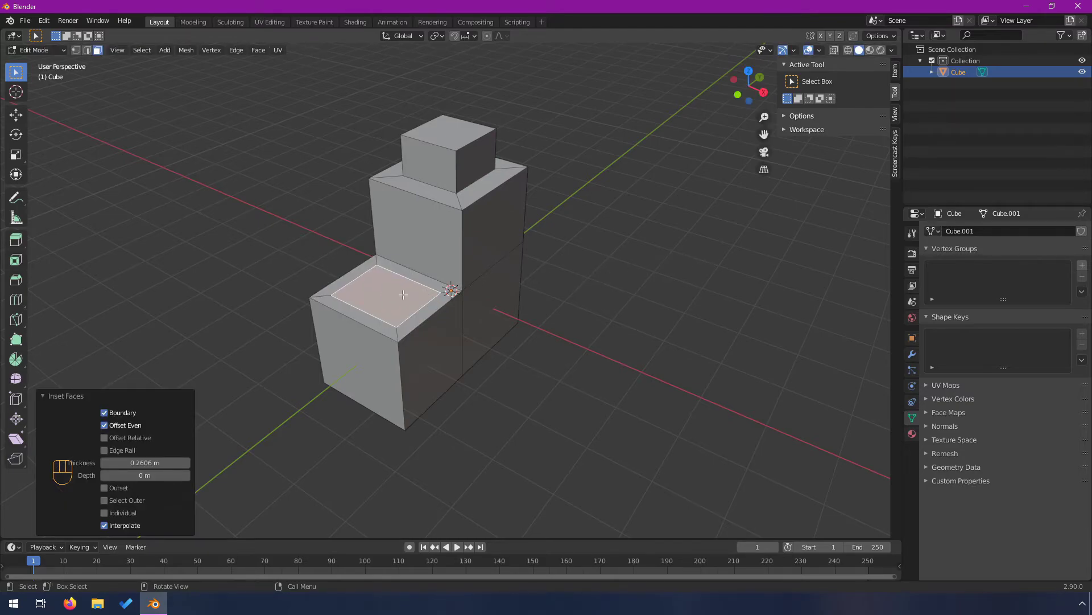
- Inset the lower step's face again, keeping a narrow nested border
{"action": "key", "text": "i"}
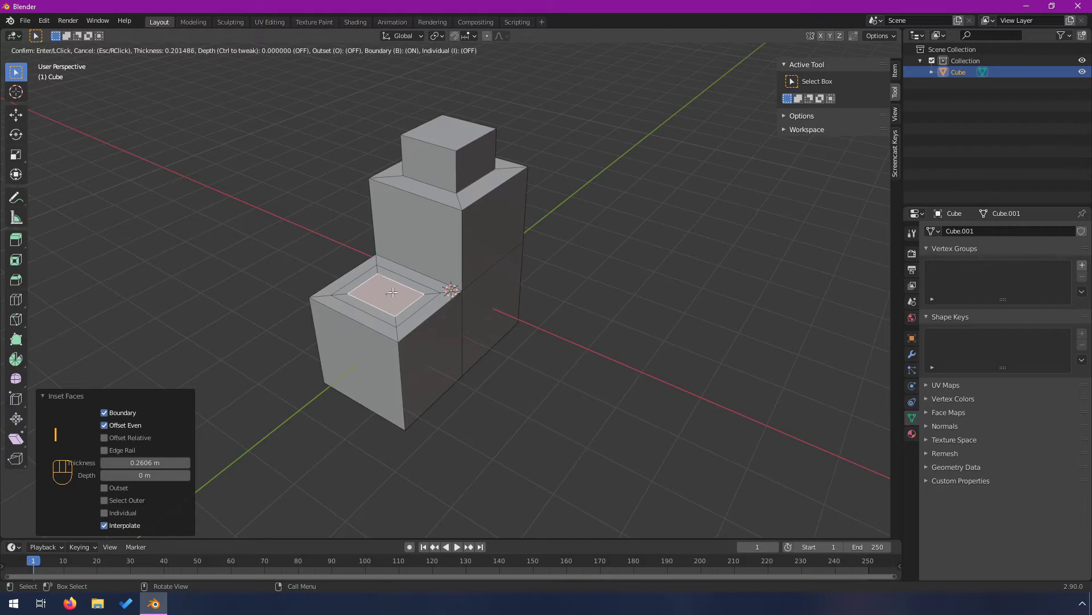
{"action": "scroll", "scroll_direction": "up", "scroll_amount": 3}
{"action": "key", "text": "i"}
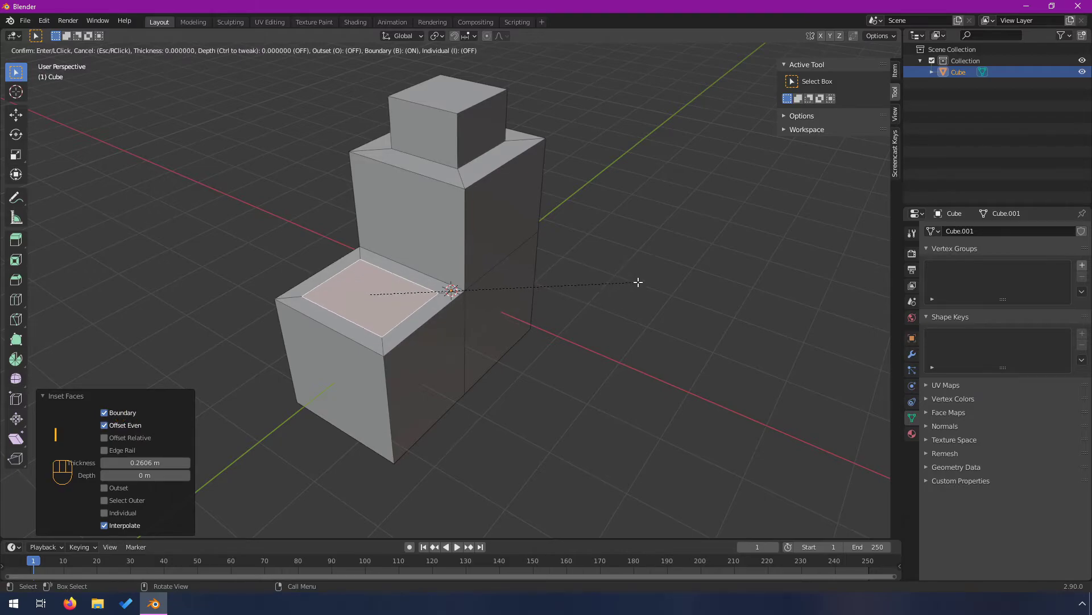
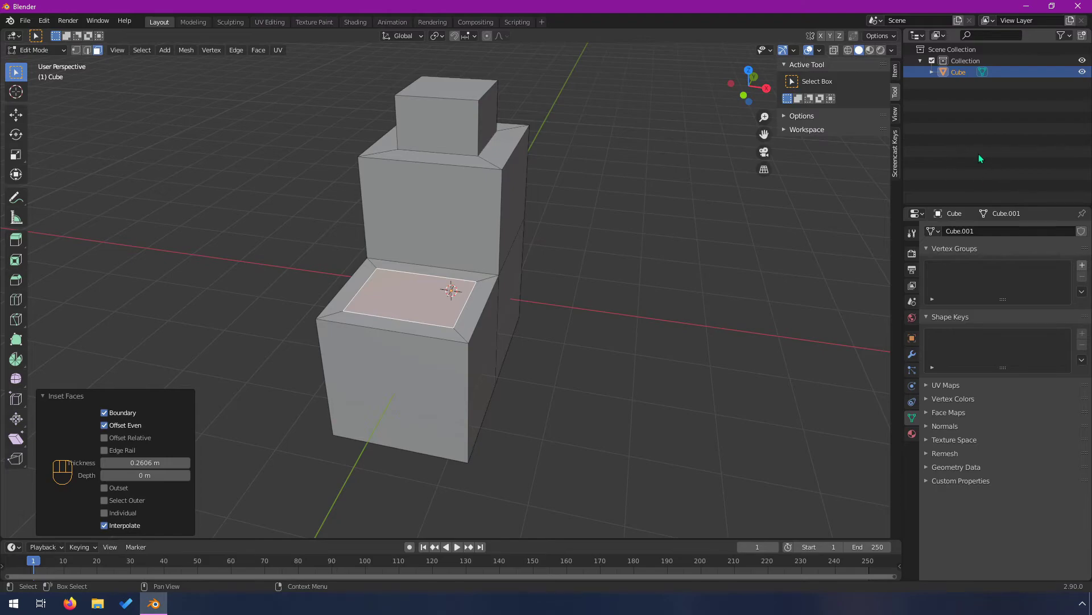
- Extrude the inset face upward into a small block above the step
{"action": "key", "text": "e"}
{"action": "key", "text": "e"}
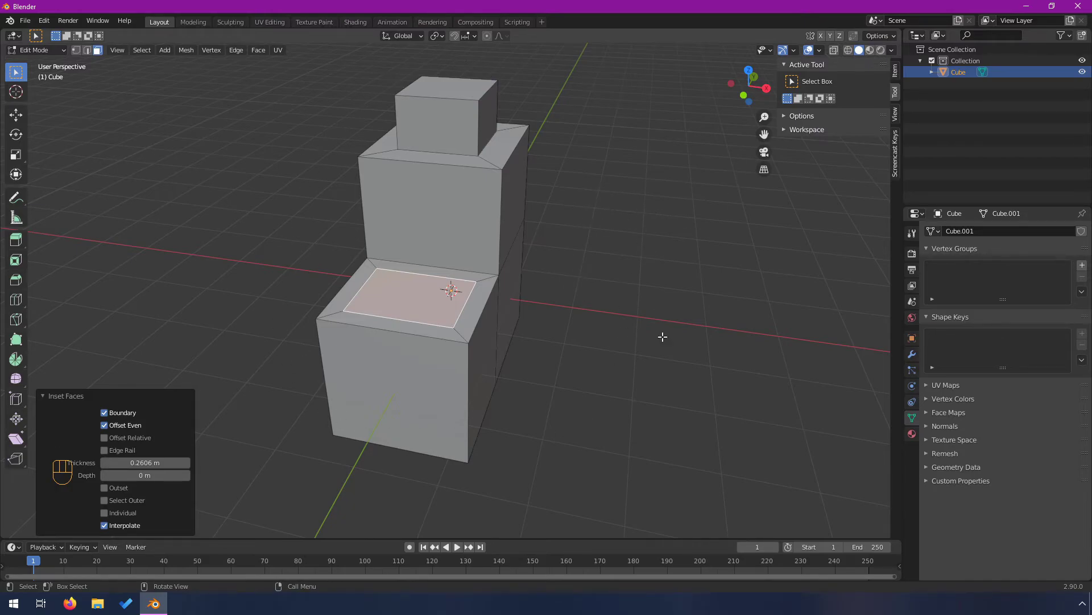
{"action": "key", "text": "e"}
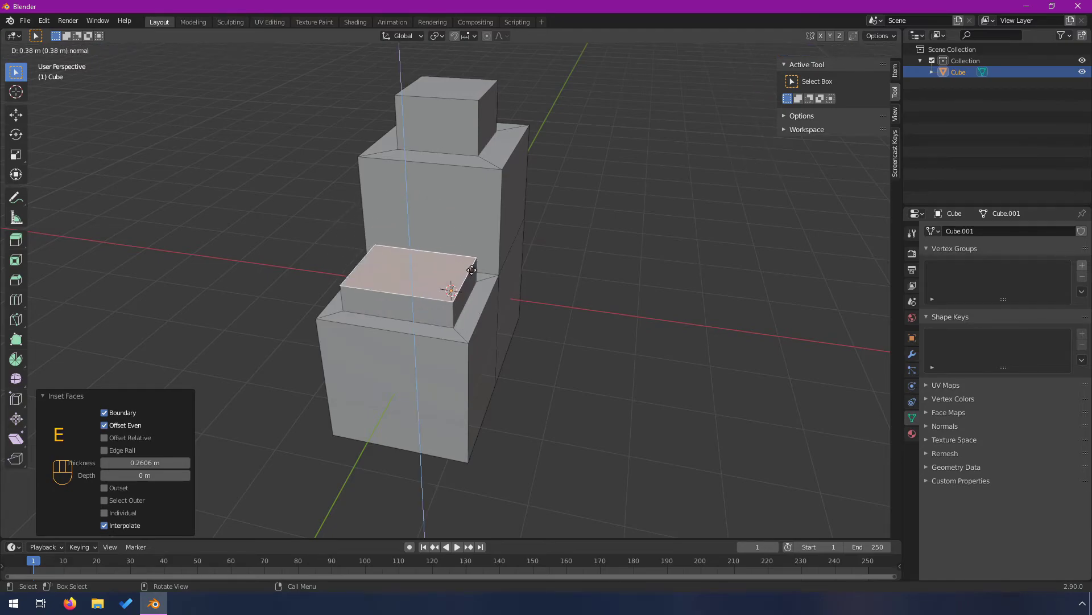
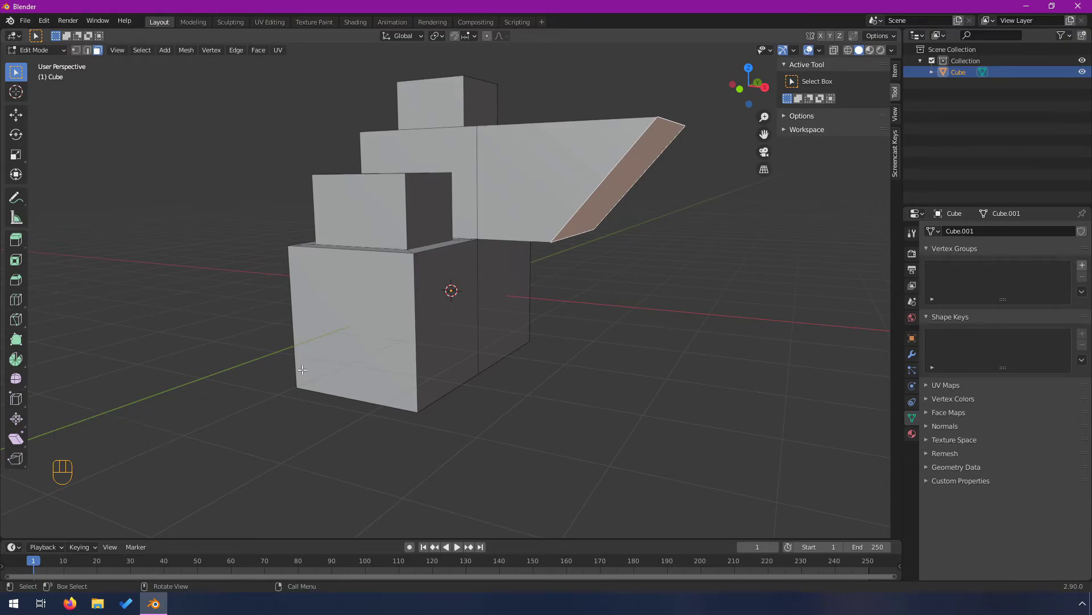
- Extrude the arm's angled end face into a second bent section
{"action": "key", "text": "e"}
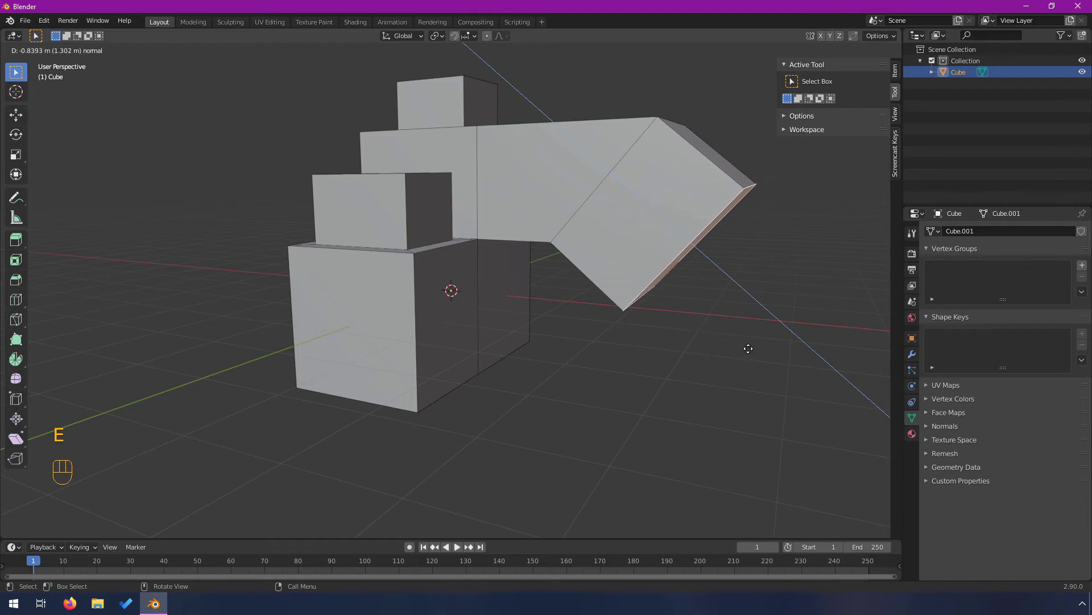
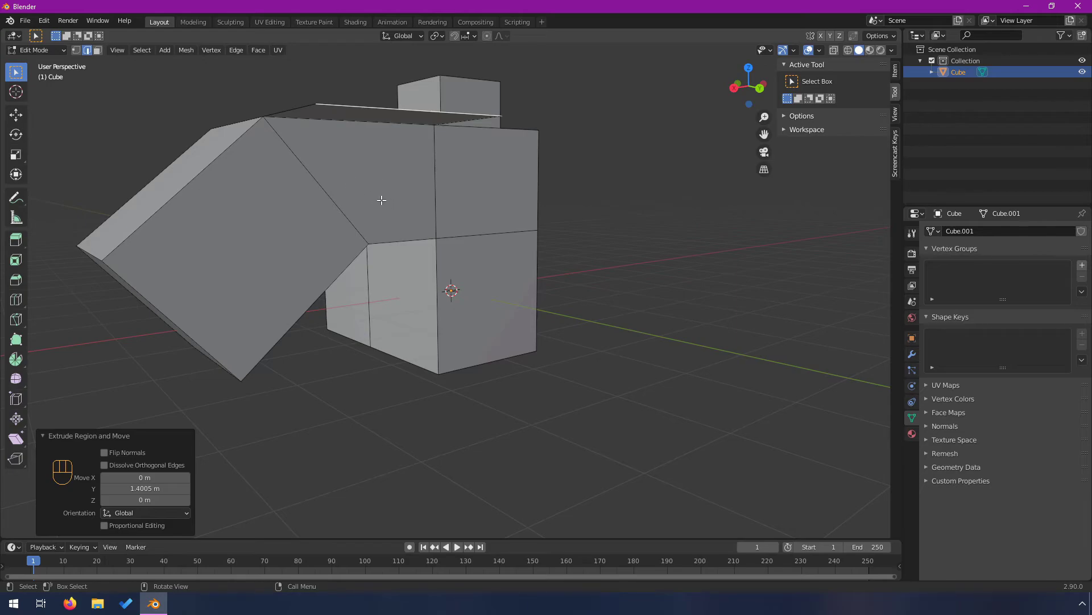
- Select the arm's angled face at the bend and delete it as Faces
{"action": "key", "text": "3"}
{"action": "left_click", "coordinate": [368, 163]}
{"action": "left_click_drag", "start_coordinate": [360, 197], "coordinate": [354, 196]}
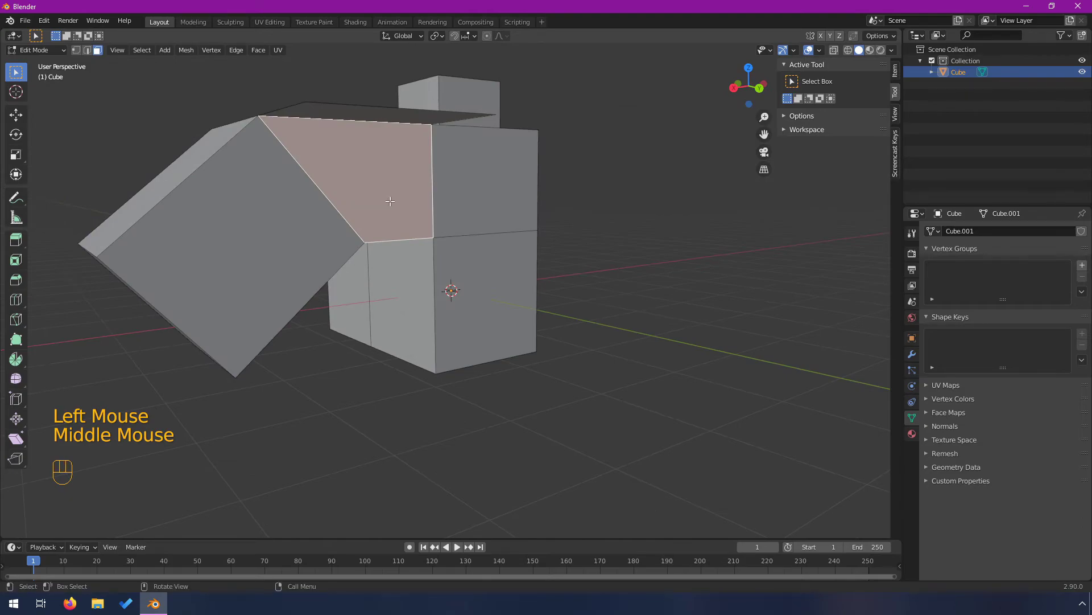
{"action": "key", "text": "x"}
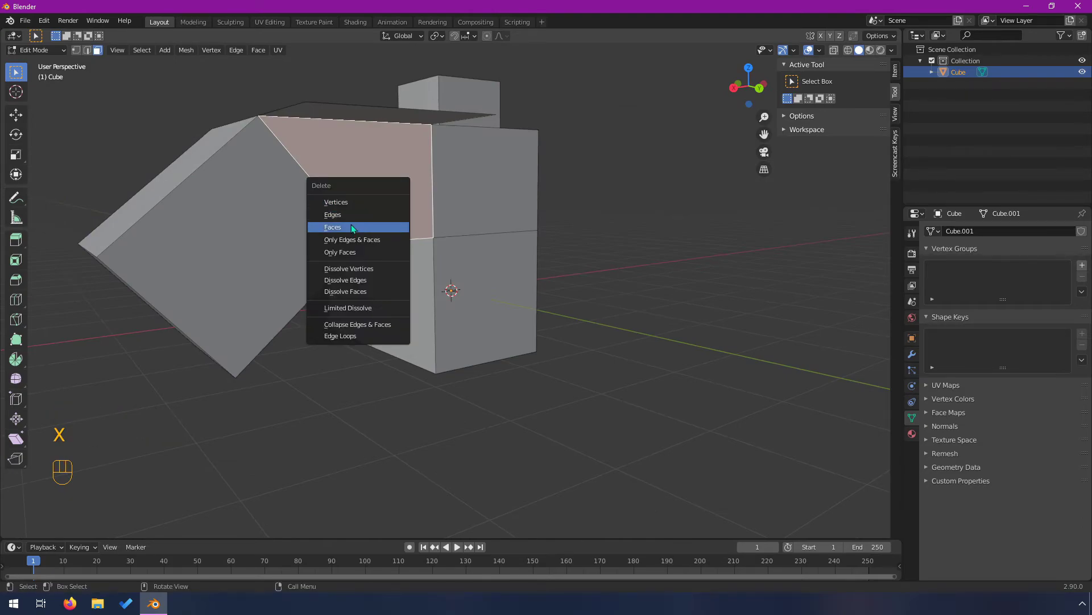
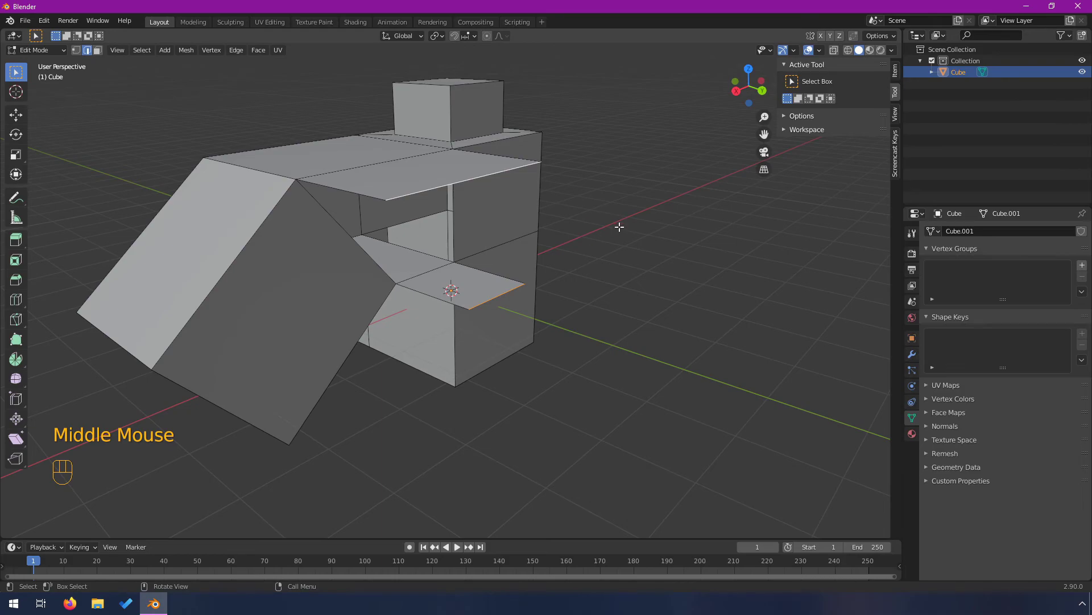
- Fill both openings between the arm and the block with new faces
{"action": "key", "text": "f"}
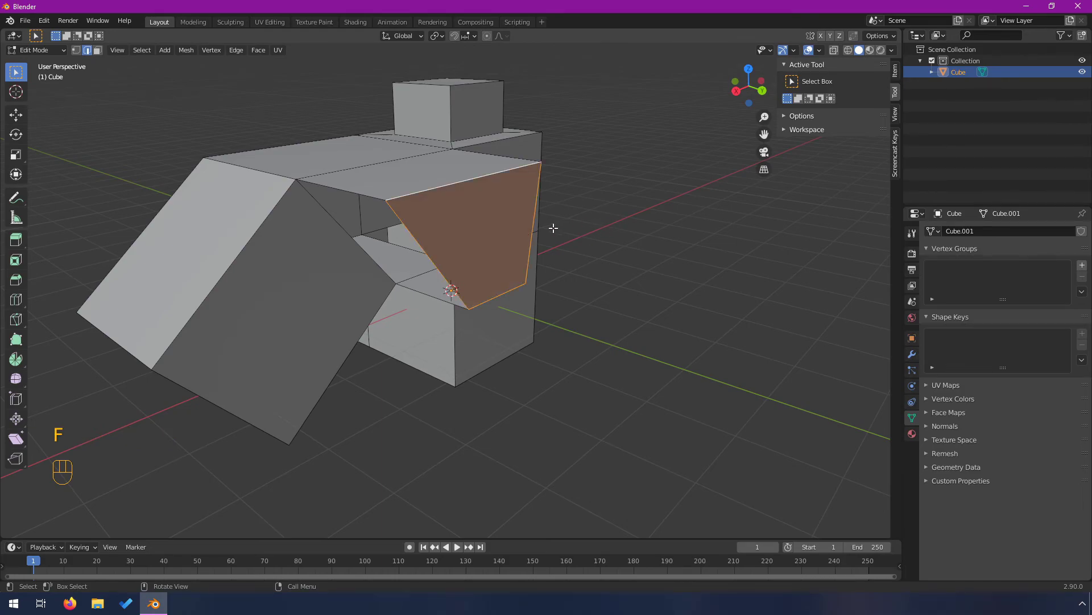
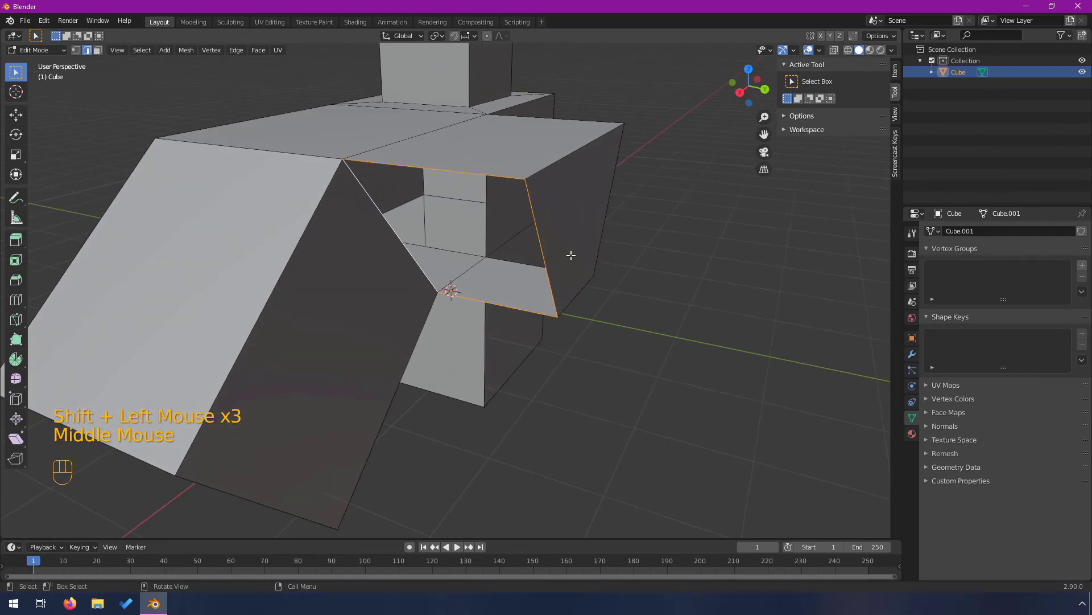
{"action": "key", "text": "f"}
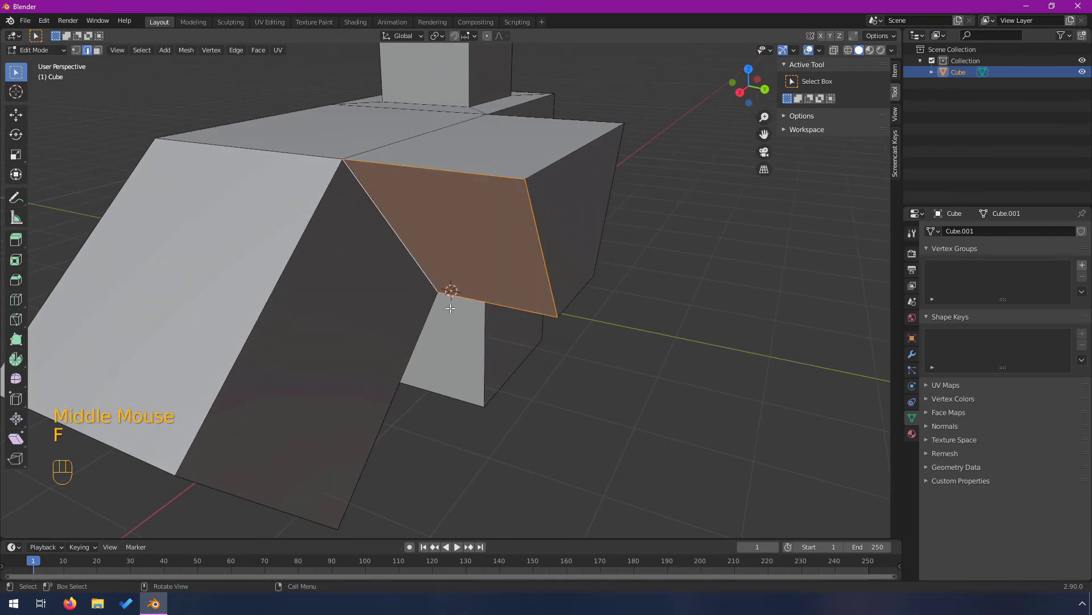
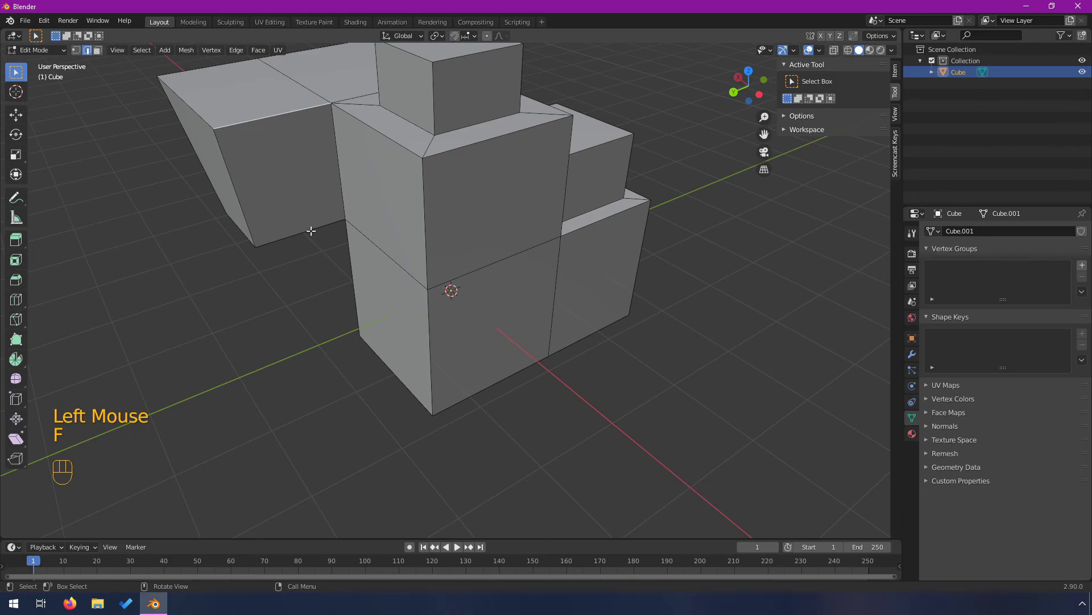
- Undo once, look inside the arm and fill its remaining gap with F
{"action": "key", "text": "ctrl+z"}
{"action": "left_click_drag", "start_coordinate": [284, 230], "coordinate": [308, 228]}
{"action": "left_click_drag", "start_coordinate": [343, 194], "coordinate": [424, 257]}
{"action": "left_click_drag", "start_coordinate": [420, 276], "coordinate": [417, 266]}
{"action": "scroll", "scroll_direction": "up", "scroll_amount": 3}
{"action": "middle_click", "coordinate": [411, 263]}
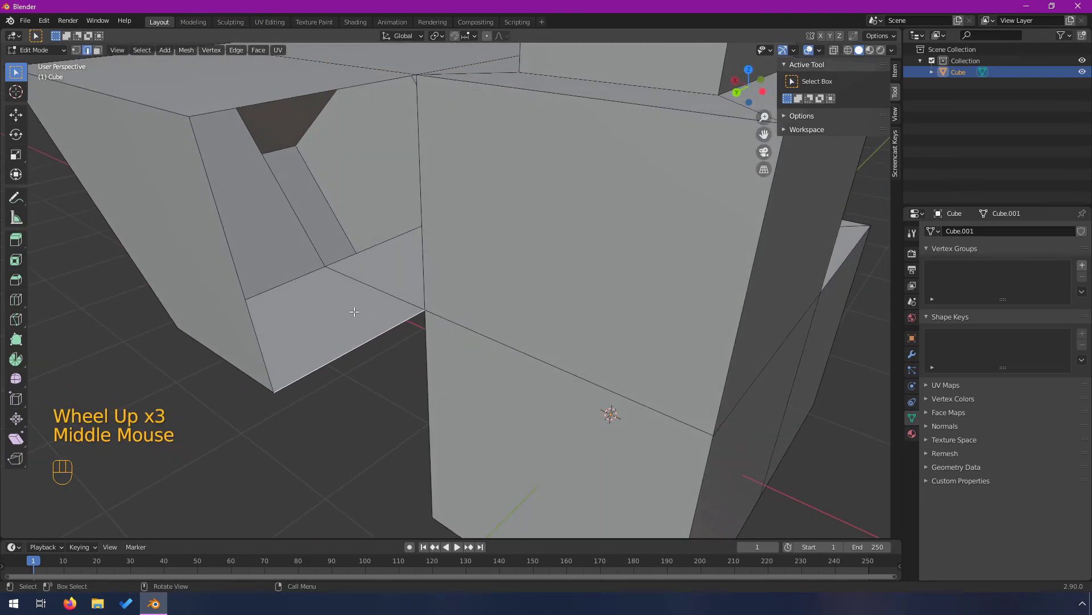
{"action": "key", "text": "f"}
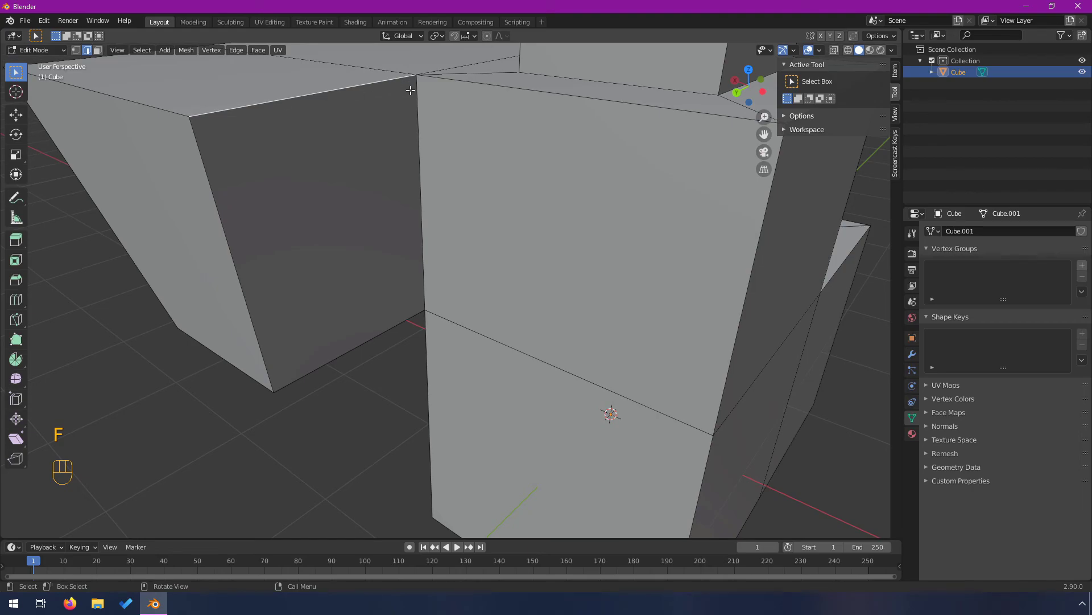
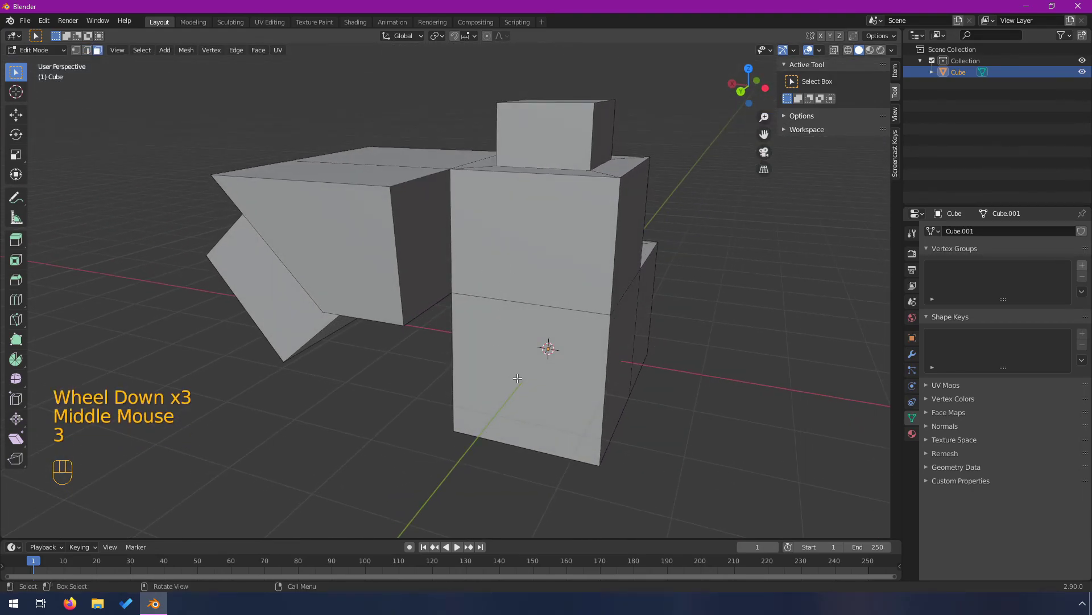
- Select the upper and lower front faces of the main block
{"action": "left_click", "coordinate": [521, 378]}
{"action": "left_click", "coordinate": [543, 245]}
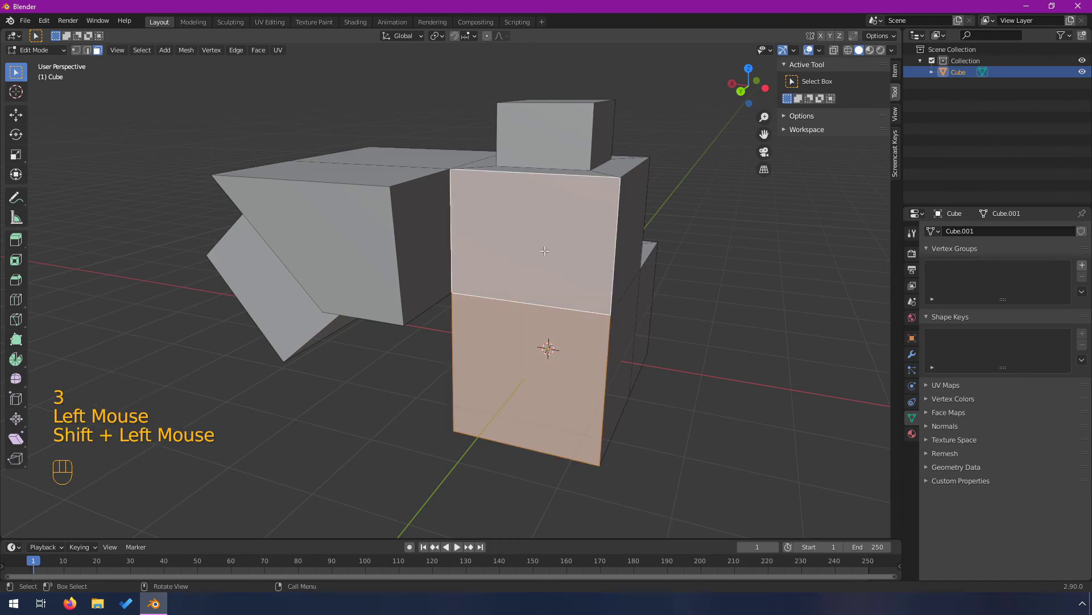
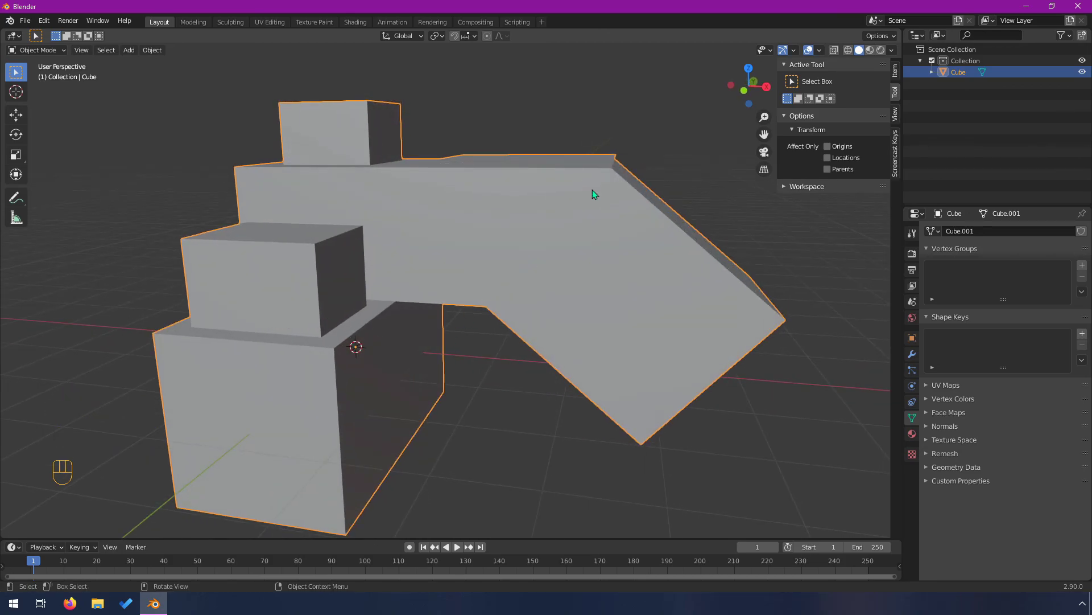
{"action": "left_click_drag", "start_coordinate": [601, 232], "coordinate": [463, 226]}
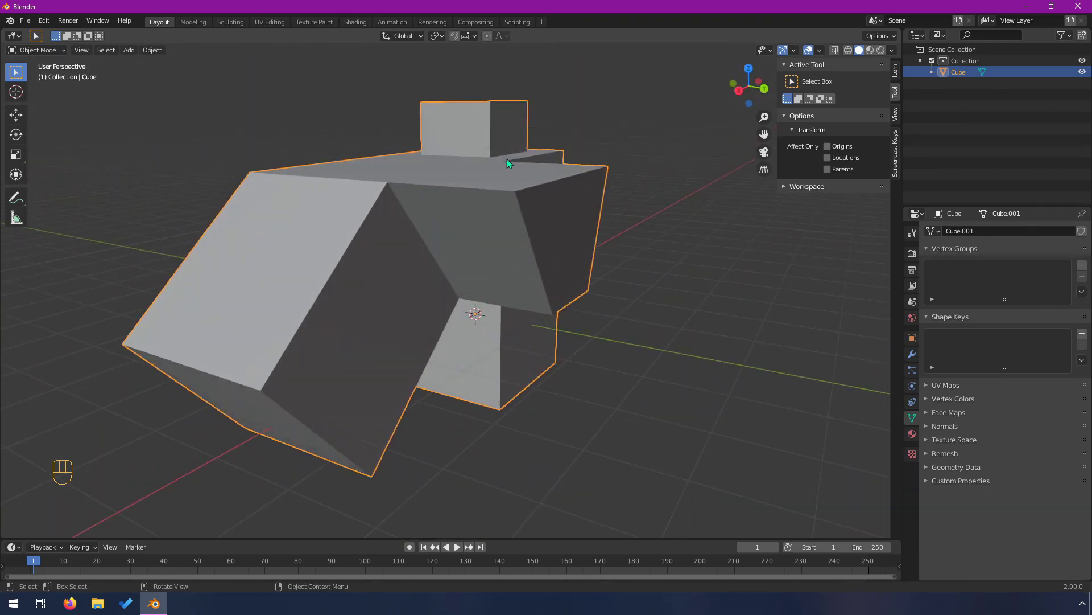
{"action": "left_click_drag", "start_coordinate": [572, 235], "coordinate": [417, 240]}
{"action": "left_click_drag", "start_coordinate": [406, 294], "coordinate": [552, 291]}
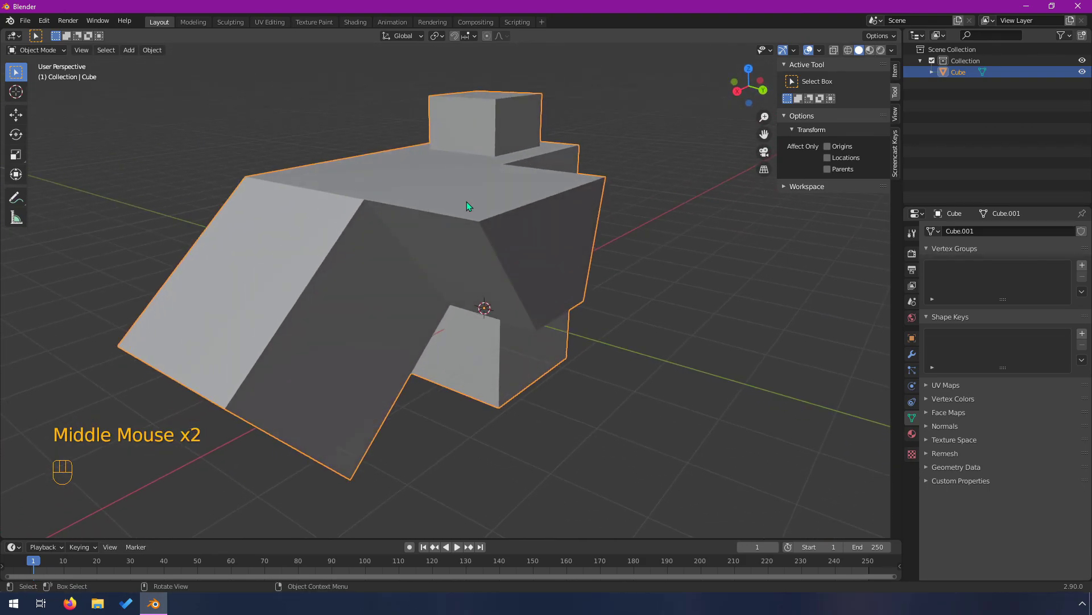